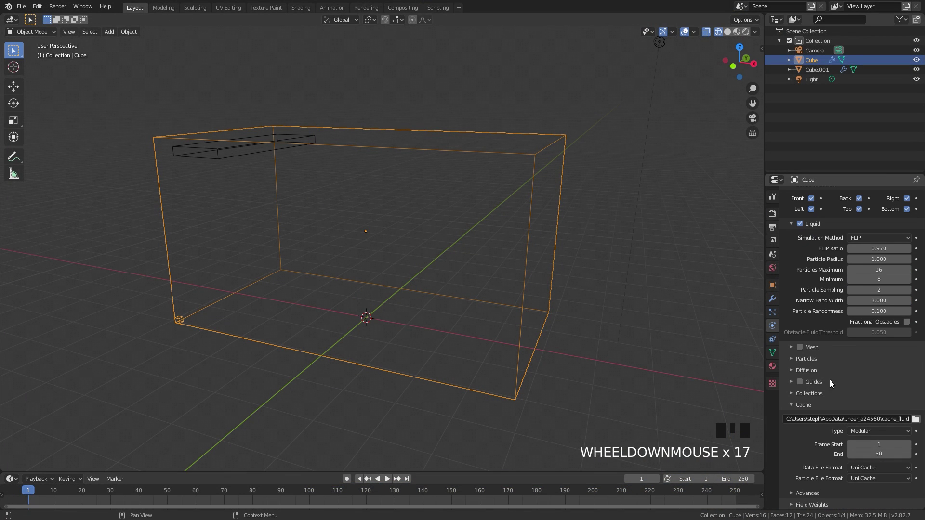
- Point the liquid domain's cache directory at the Fluid Cache folder
{"action": "left_click_drag", "start_coordinate": [816, 384], "coordinate": [813, 396]}
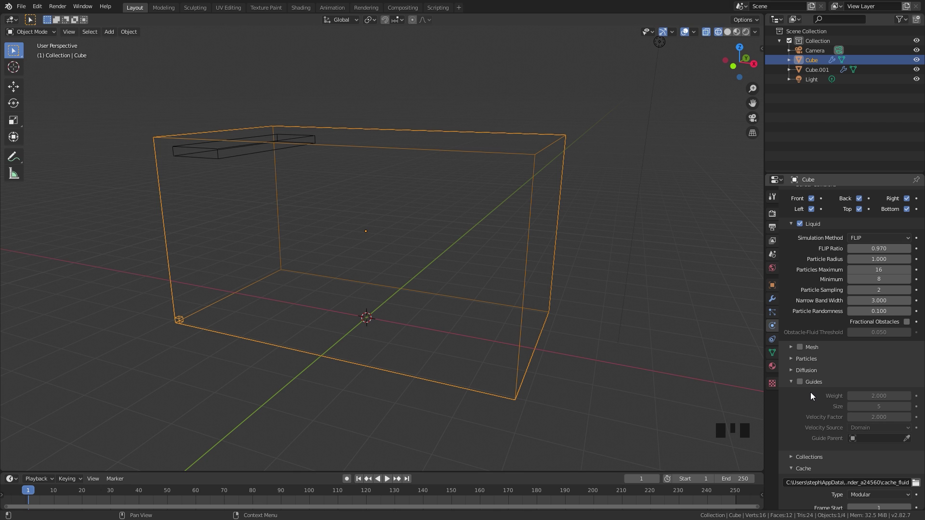
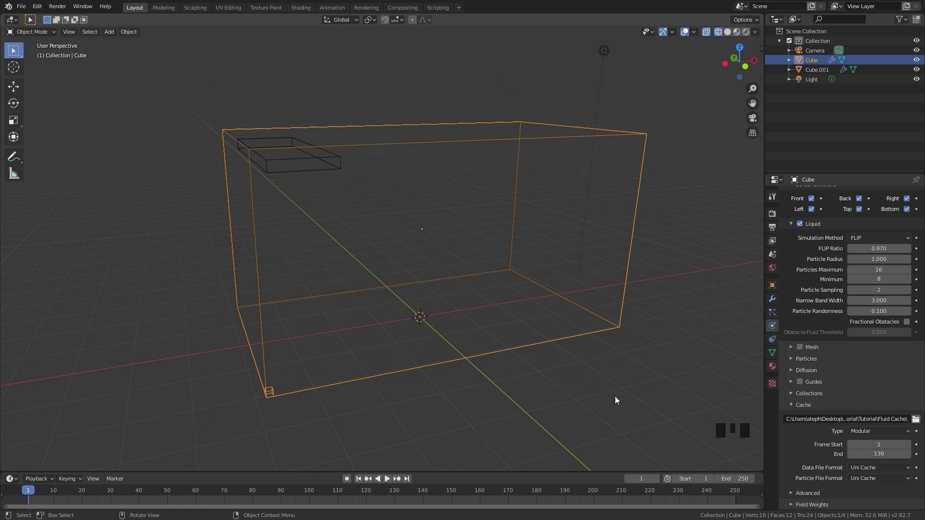
- Enable Initial Velocity on the inflow slab Cube.001
{"action": "scroll", "scroll_direction": "up", "scroll_amount": 3}
{"action": "scroll", "scroll_direction": "up", "scroll_amount": 3}
{"action": "left_click", "coordinate": [337, 158]}
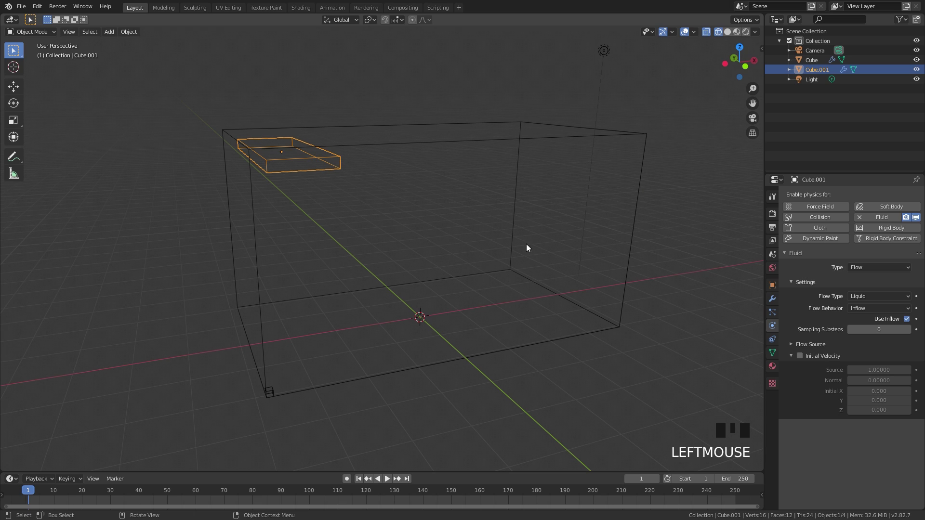
{"action": "left_click", "coordinate": [806, 356]}
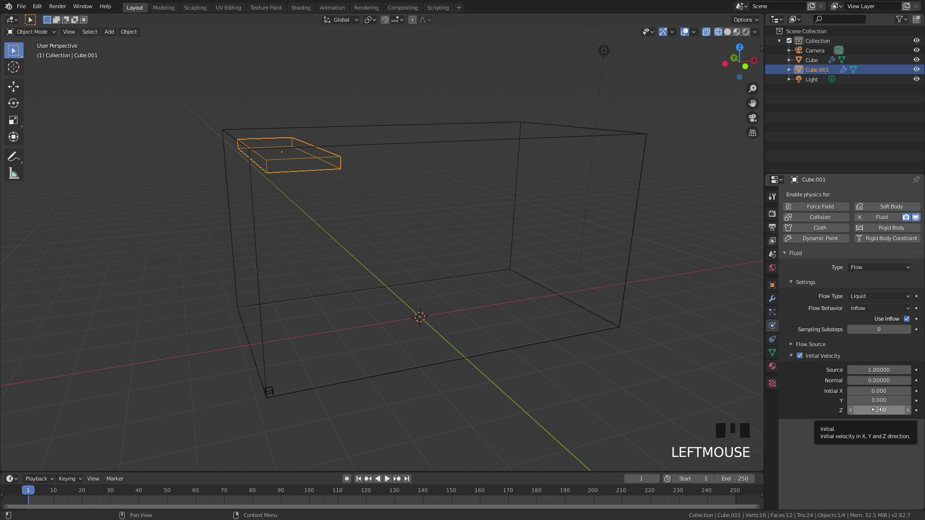
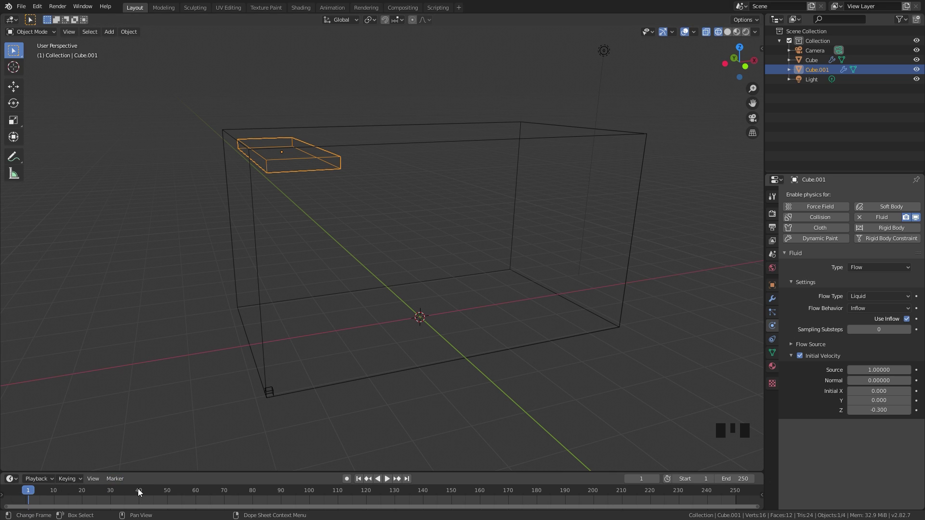
- Keyframe Use Inflow on at frame 40 and off at frame 41, then reselect the domain
{"action": "left_click_drag", "start_coordinate": [140, 492], "coordinate": [902, 322]}
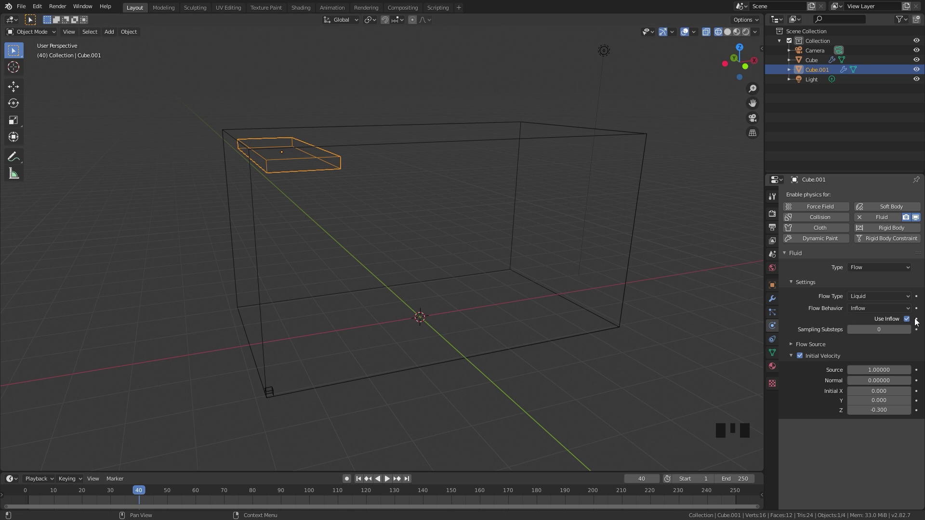
{"action": "left_click", "coordinate": [918, 322]}
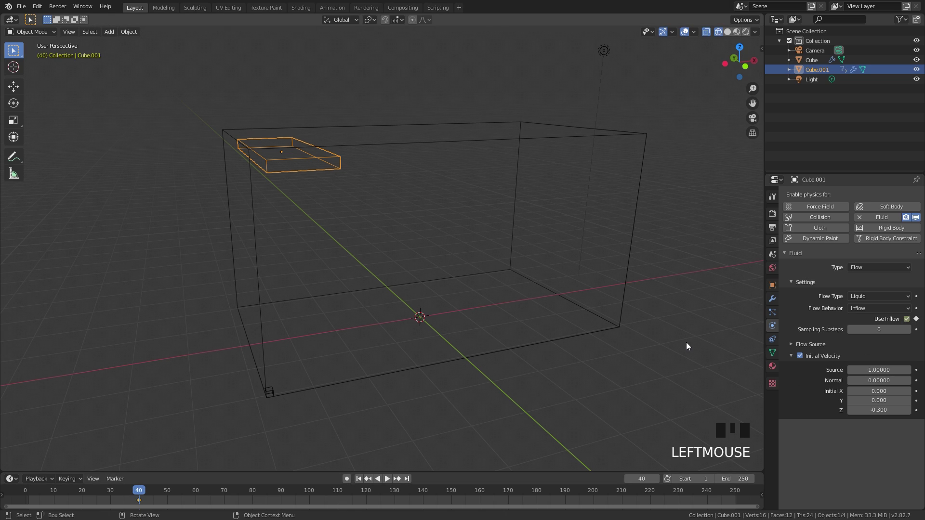
{"action": "key", "text": "Right"}
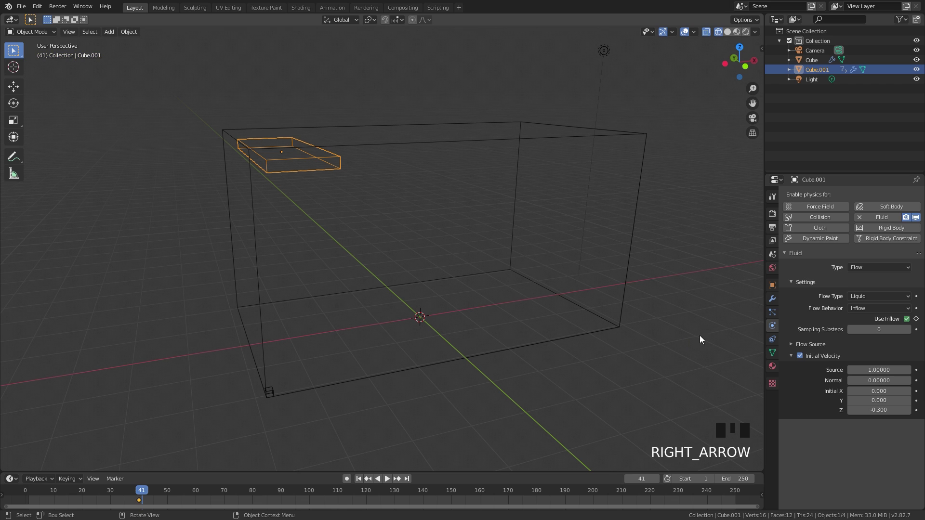
{"action": "left_click", "coordinate": [907, 322]}
{"action": "left_click", "coordinate": [918, 321]}
{"action": "left_click_drag", "start_coordinate": [541, 190], "coordinate": [890, 332]}
{"action": "left_click", "coordinate": [890, 331]}
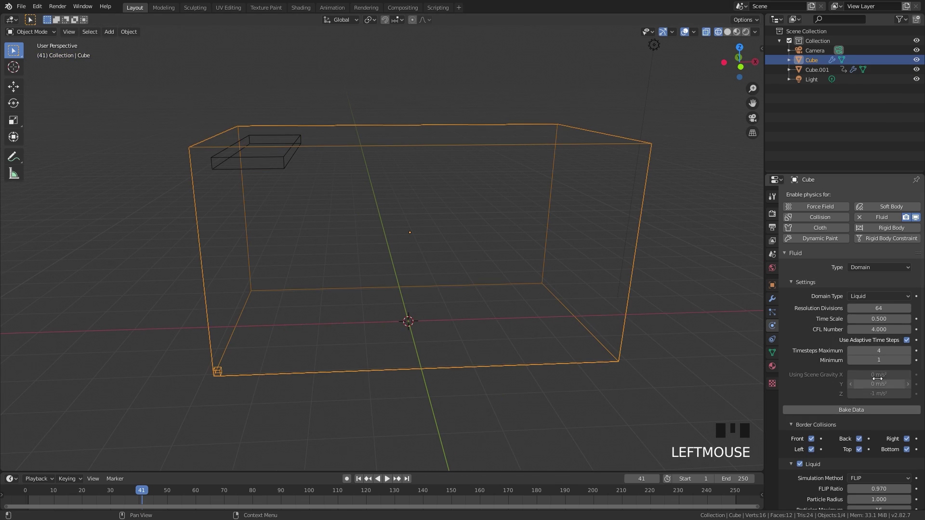
- Play the liquid simulation and stop it around frame 93 with particles splashing
{"action": "scroll", "scroll_direction": "down", "scroll_amount": 3}
{"action": "scroll", "scroll_direction": "down", "scroll_amount": 3}
{"action": "scroll", "scroll_direction": "up", "scroll_amount": 3}
{"action": "scroll", "scroll_direction": "down", "scroll_amount": 3}
{"action": "scroll", "scroll_direction": "up", "scroll_amount": 3}
{"action": "scroll", "scroll_direction": "up", "scroll_amount": 3}
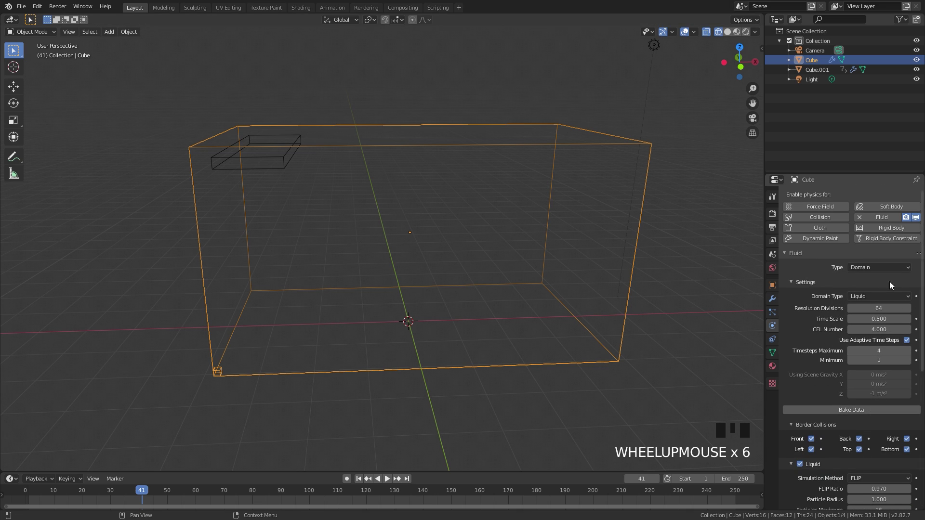
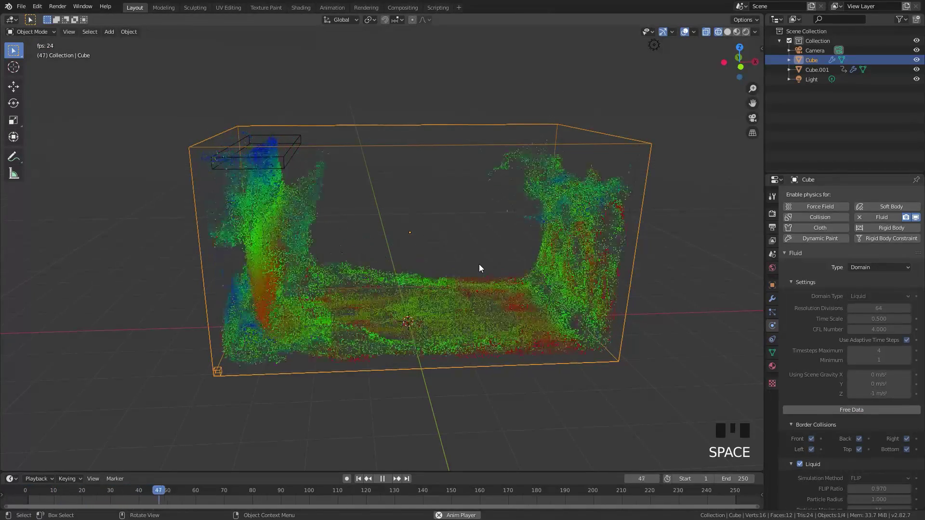
{"action": "key", "text": "space"}
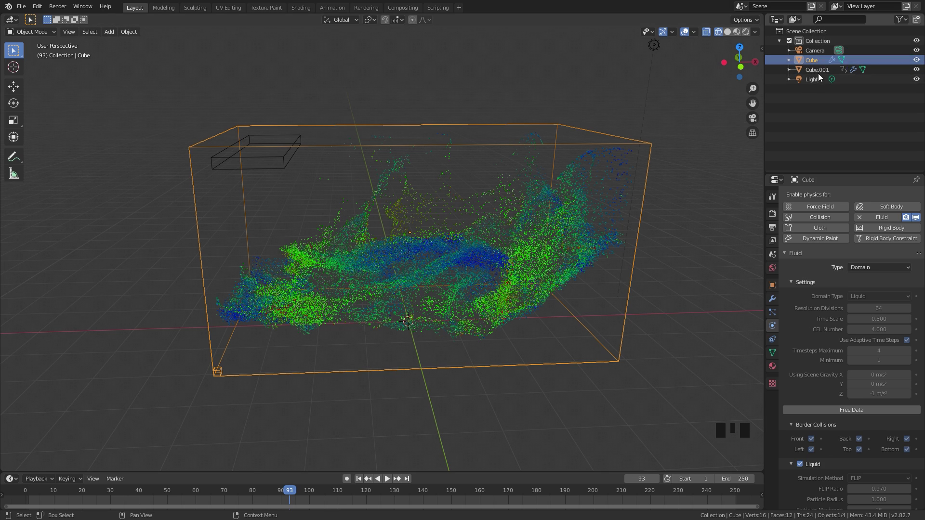
- Rename the objects Fluid Dom and Fluid Flow and move both into a new Fluid collection
{"action": "left_click", "coordinate": [819, 64]}
{"action": "left_click_drag", "start_coordinate": [818, 64], "coordinate": [826, 64]}
{"action": "left_click", "coordinate": [826, 64]}
{"action": "left_click", "coordinate": [825, 63]}
{"action": "left_click_drag", "start_coordinate": [826, 64], "coordinate": [823, 63]}
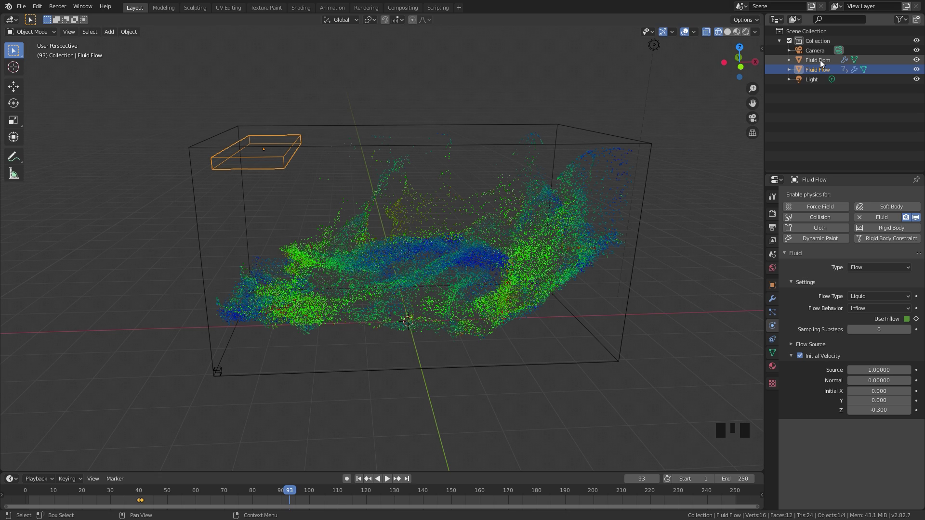
{"action": "left_click", "coordinate": [823, 62]}
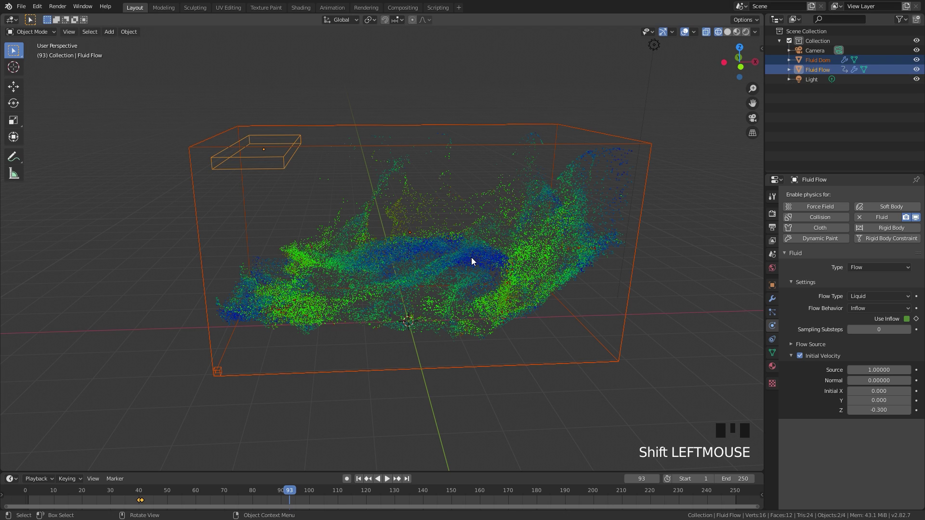
{"action": "key", "text": "m"}
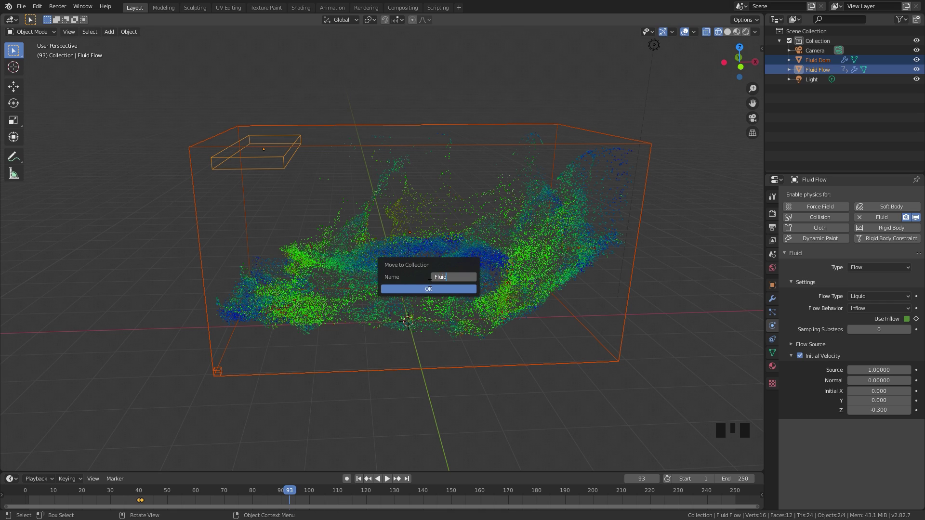
{"action": "key", "text": "Return"}
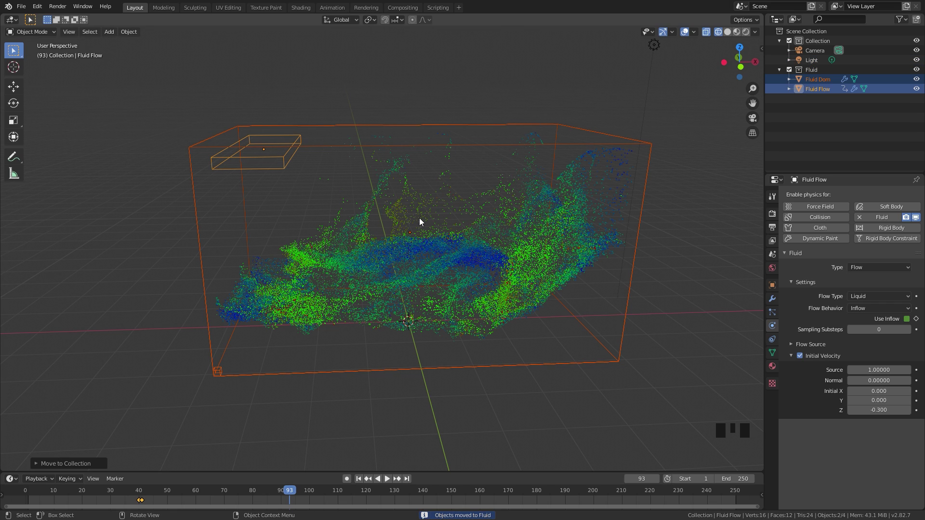
- Duplicate them into a new Smoke collection and rename the copies Smoke DOm and Smoke Flow
{"action": "key", "text": "shift+d"}
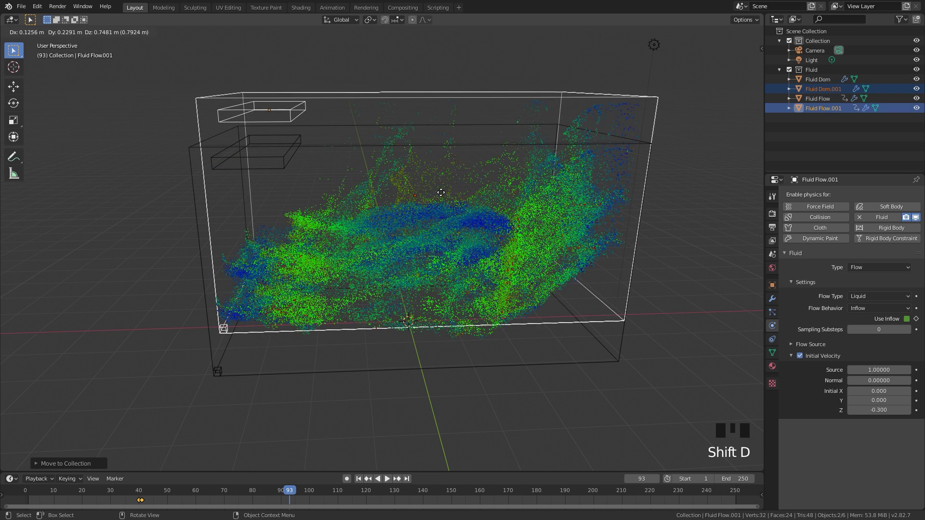
{"action": "key", "text": "m"}
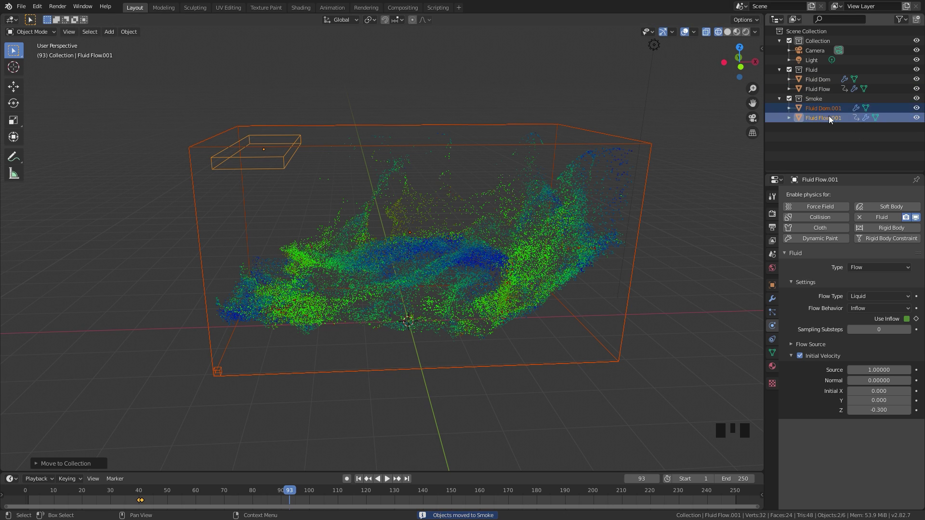
{"action": "left_click", "coordinate": [829, 109]}
{"action": "left_click_drag", "start_coordinate": [828, 108], "coordinate": [829, 111]}
{"action": "left_click", "coordinate": [828, 111]}
{"action": "left_click_drag", "start_coordinate": [829, 111], "coordinate": [829, 110]}
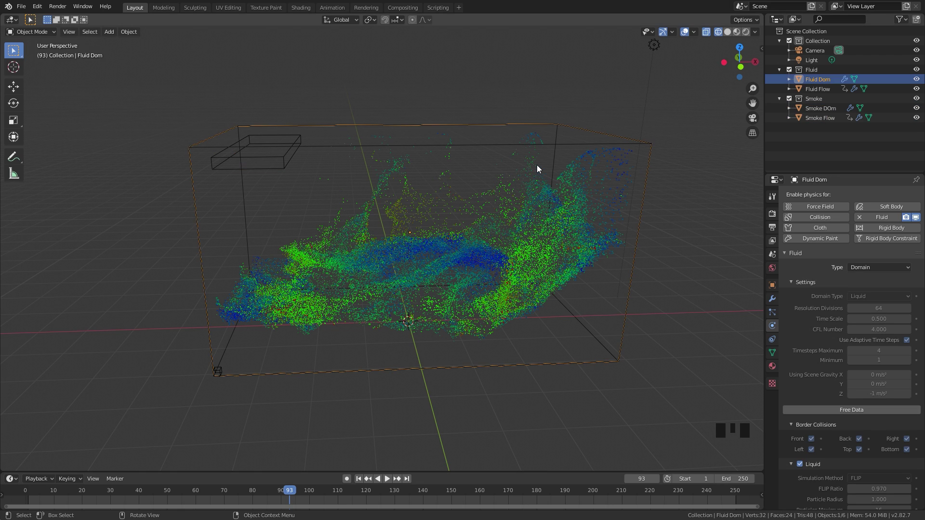
{"action": "key", "text": "3"}
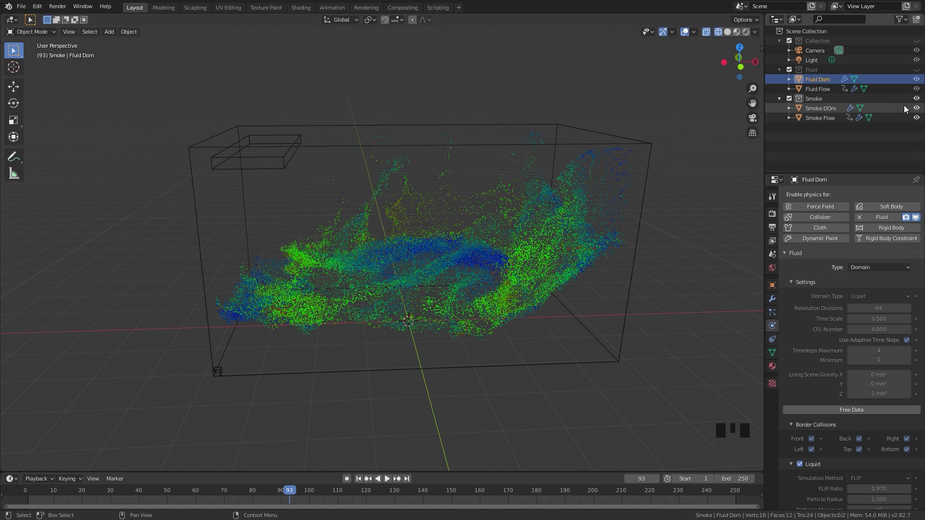
- Give Smoke DOm its own Smoke Cache folder and free its copied liquid bake data
{"action": "left_click", "coordinate": [825, 113]}
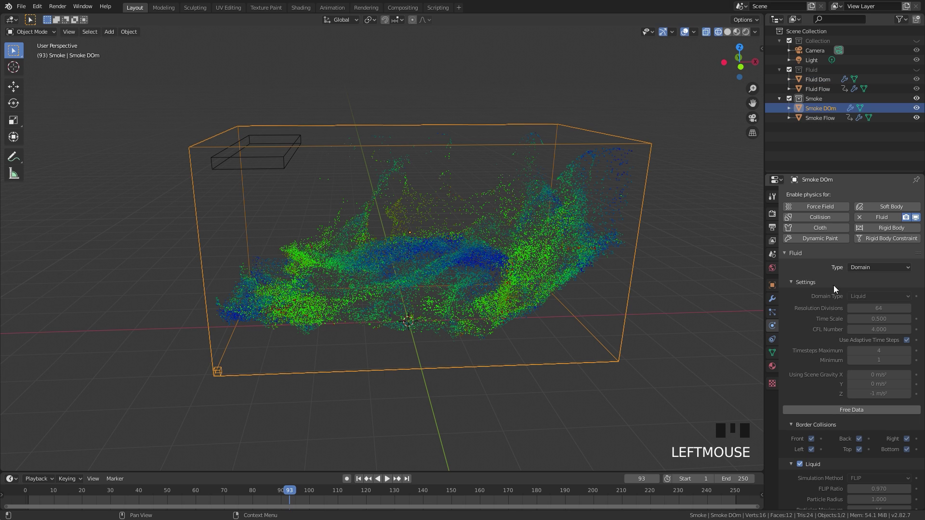
{"action": "scroll", "scroll_direction": "down", "scroll_amount": 3}
{"action": "scroll", "scroll_direction": "up", "scroll_amount": 3}
{"action": "scroll", "scroll_direction": "down", "scroll_amount": 3}
{"action": "scroll", "scroll_direction": "up", "scroll_amount": 3}
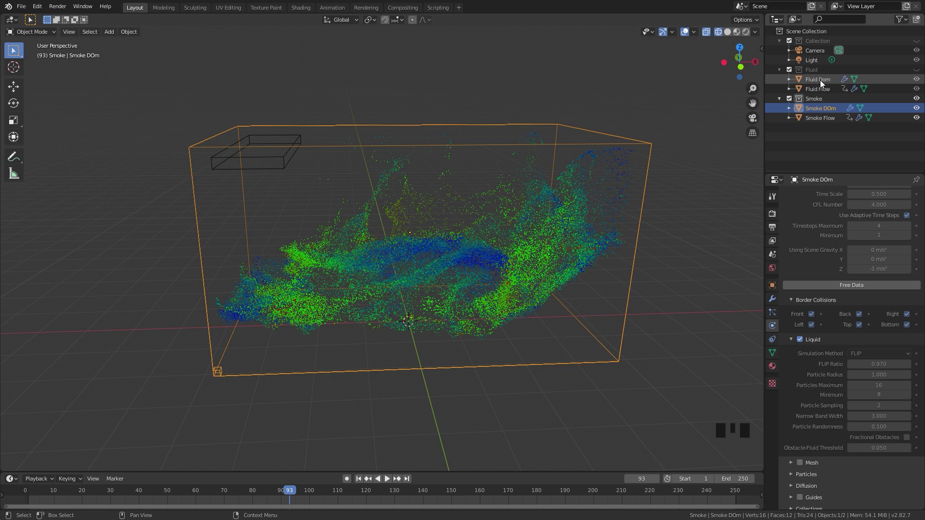
{"action": "scroll", "scroll_direction": "down", "scroll_amount": 3}
{"action": "left_click", "coordinate": [920, 423]}
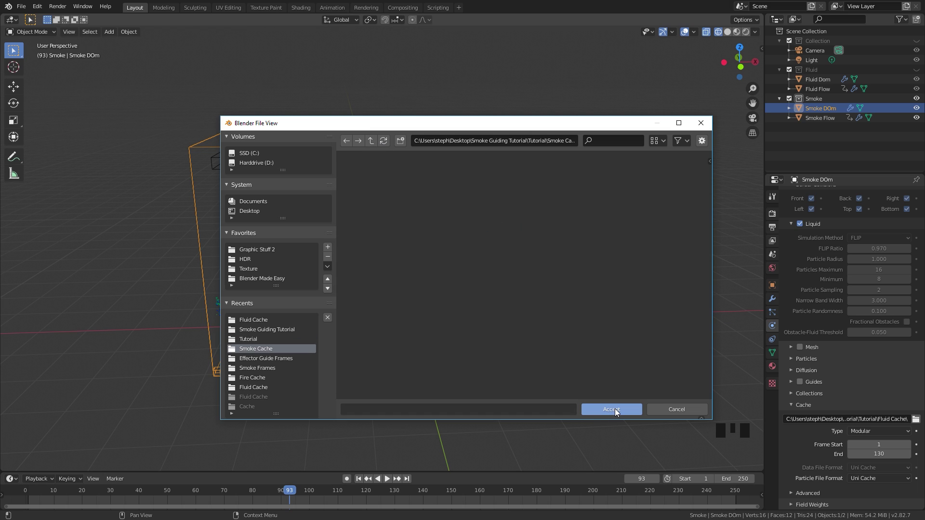
{"action": "scroll", "scroll_direction": "up", "scroll_amount": 3}
{"action": "left_click", "coordinate": [843, 362]}
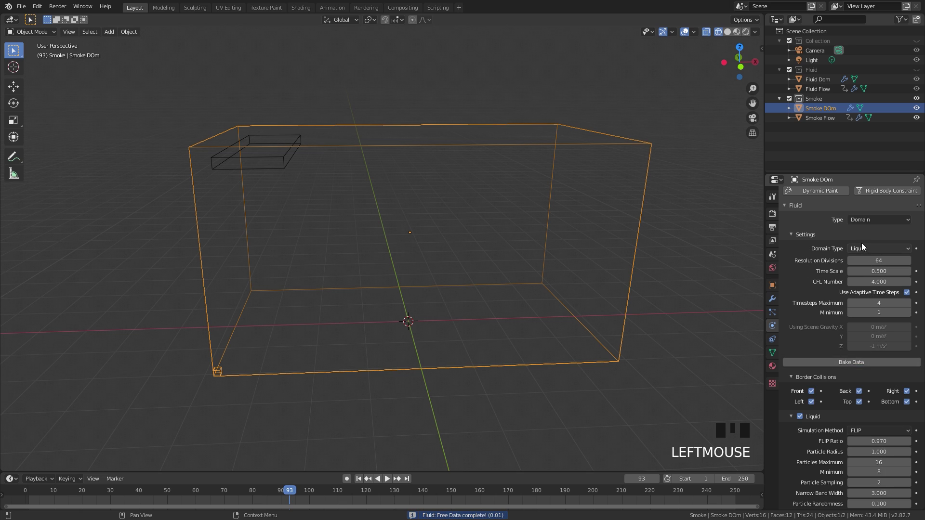
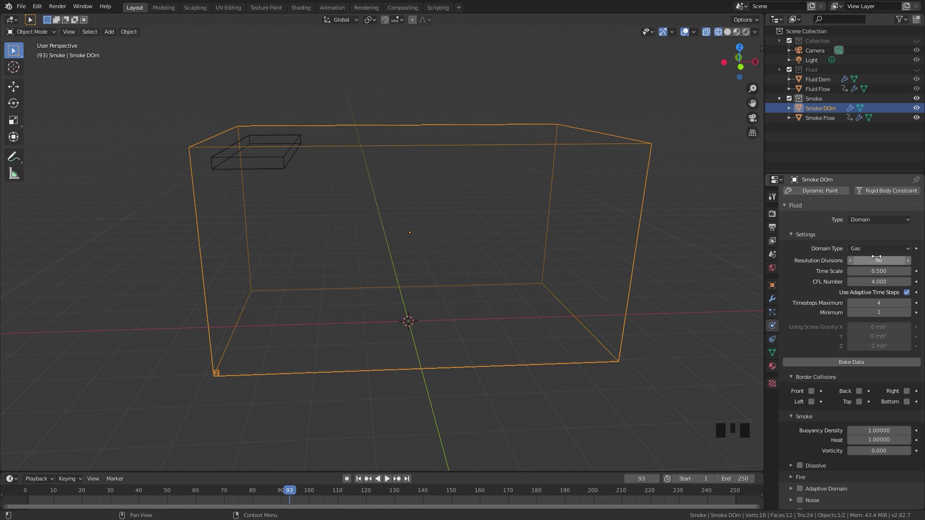
- Enable guides on Smoke DOm with weight 1.0, size 5 and velocity factor 2.0
{"action": "scroll", "scroll_direction": "down", "scroll_amount": 3}
{"action": "left_click", "coordinate": [803, 383]}
{"action": "left_click", "coordinate": [813, 397]}
{"action": "scroll", "scroll_direction": "down", "scroll_amount": 3}
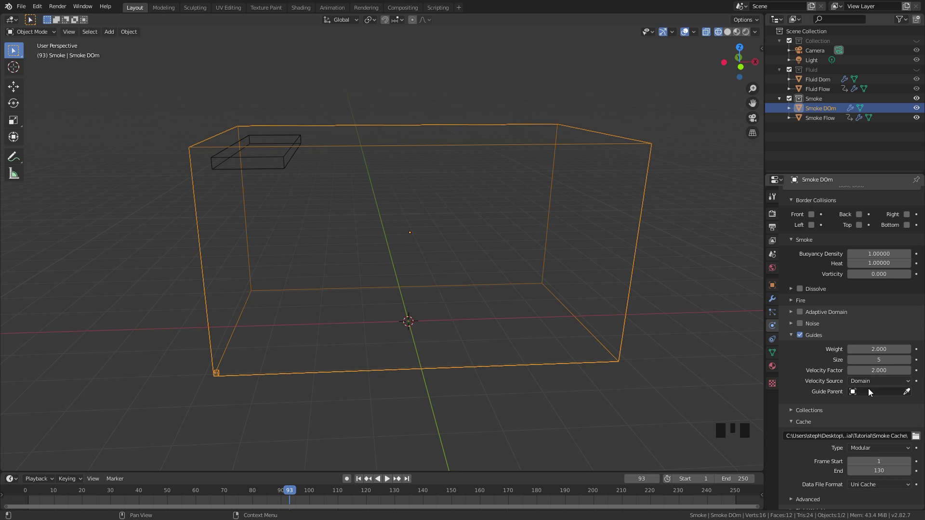
{"action": "left_click_drag", "start_coordinate": [873, 393], "coordinate": [839, 385]}
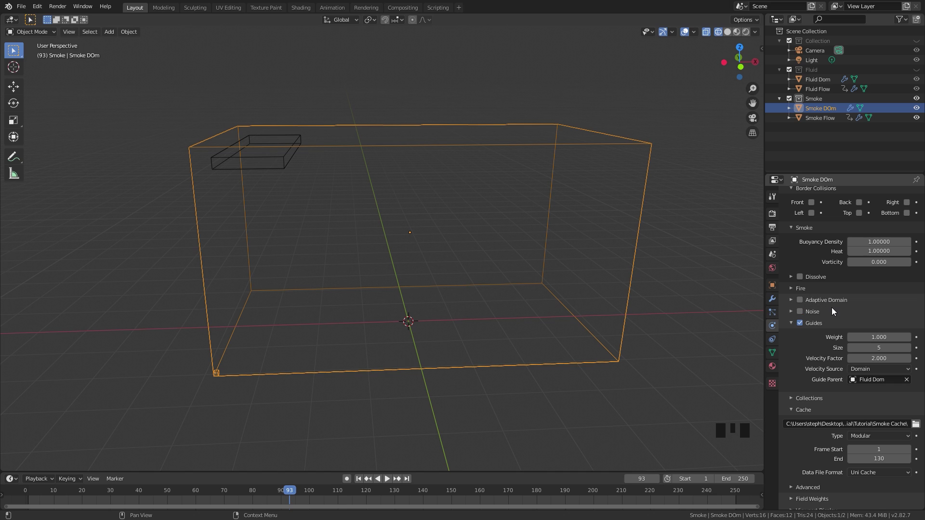
- Set the Smoke Flow emitter's flow type to Smoke
{"action": "left_click", "coordinate": [284, 166]}
{"action": "left_click_drag", "start_coordinate": [873, 298], "coordinate": [869, 374]}
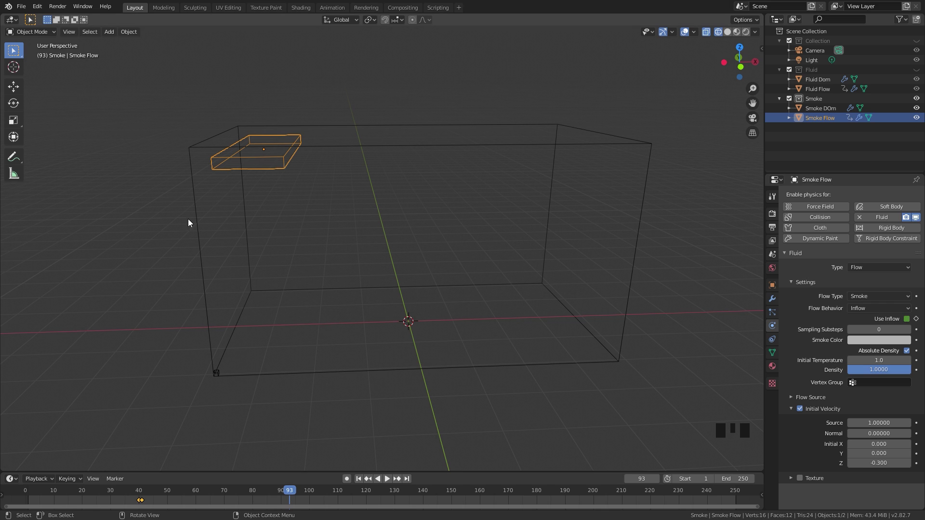
- Bake the Smoke DOm domain's simulation data
{"action": "left_click", "coordinate": [197, 218]}
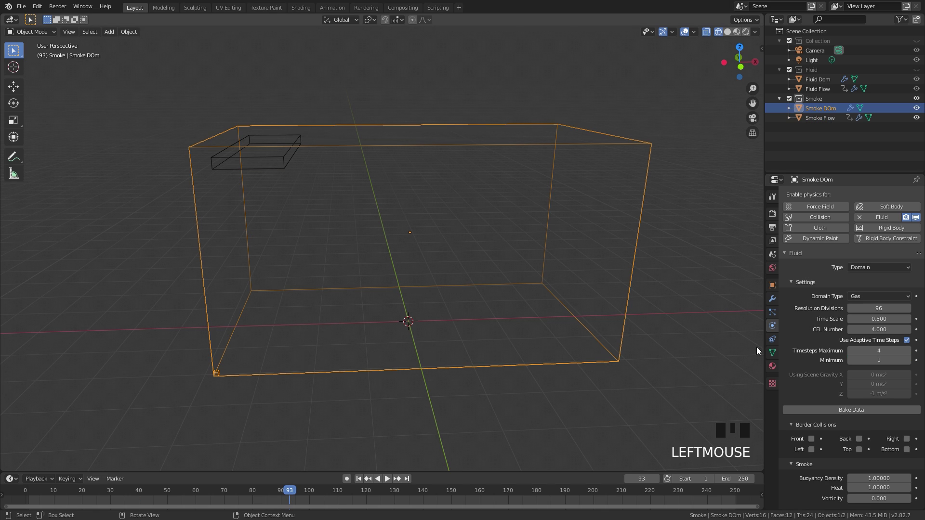
{"action": "scroll", "scroll_direction": "down", "scroll_amount": 3}
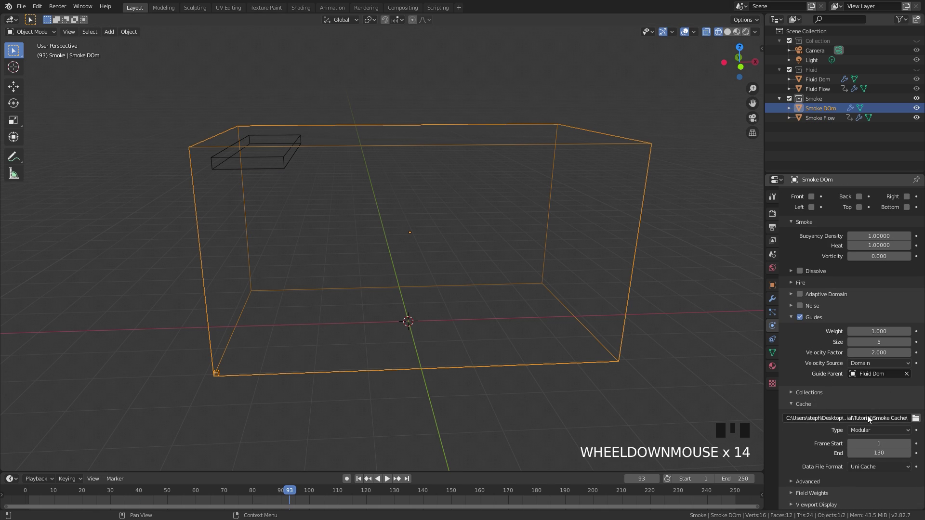
{"action": "scroll", "scroll_direction": "up", "scroll_amount": 3}
{"action": "scroll", "scroll_direction": "up", "scroll_amount": 3}
{"action": "left_click", "coordinate": [848, 412]}
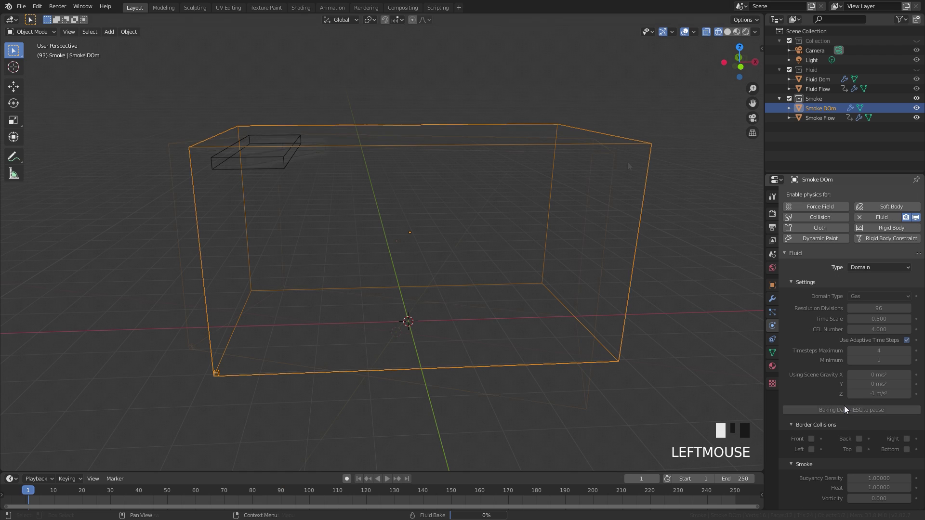
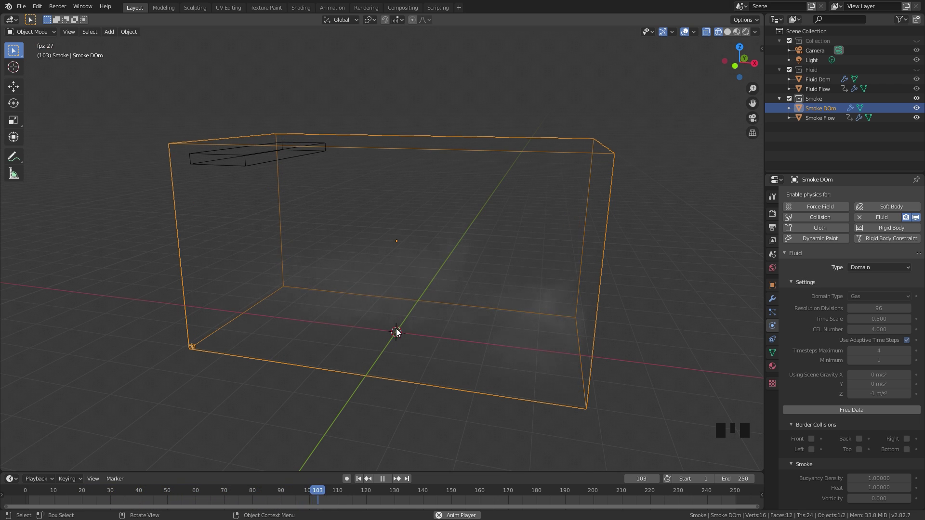
- Play back the baked smoke so it billows through the wide box
{"action": "key", "text": "space"}
{"action": "left_click_drag", "start_coordinate": [361, 483], "coordinate": [422, 298]}
{"action": "key", "text": "space"}
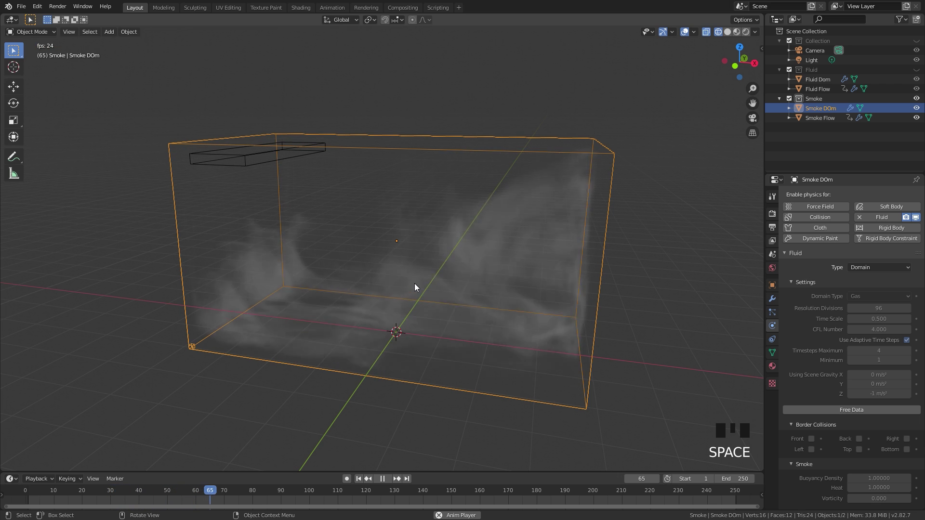
{"action": "key", "text": "space"}
{"action": "left_click", "coordinate": [485, 313]}
- Bake the tall Smoke DOm domain and play the rising smoke column spreading under the top
{"action": "key", "text": "space"}
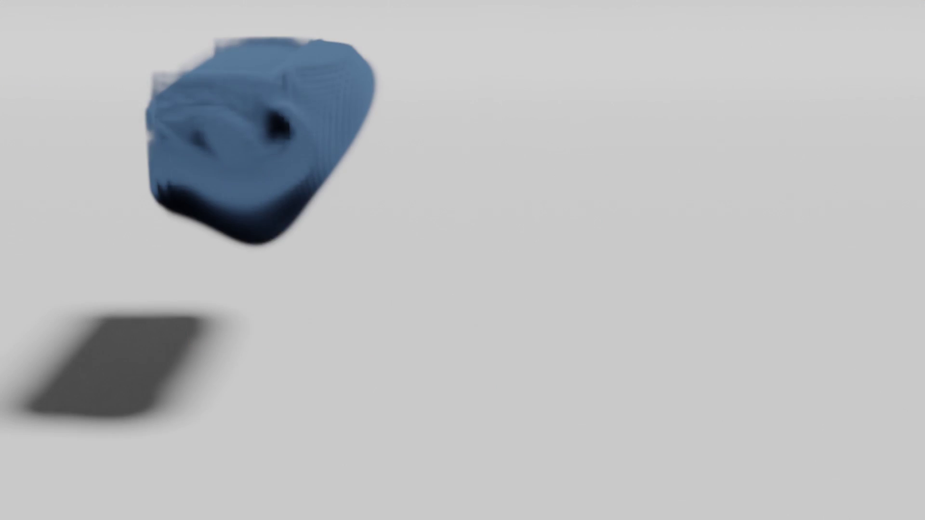
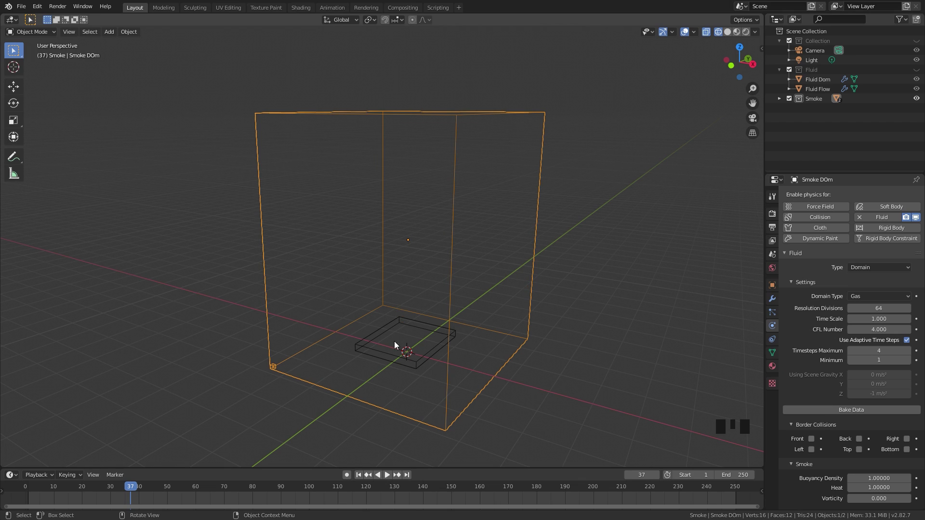
{"action": "left_click", "coordinate": [402, 360]}
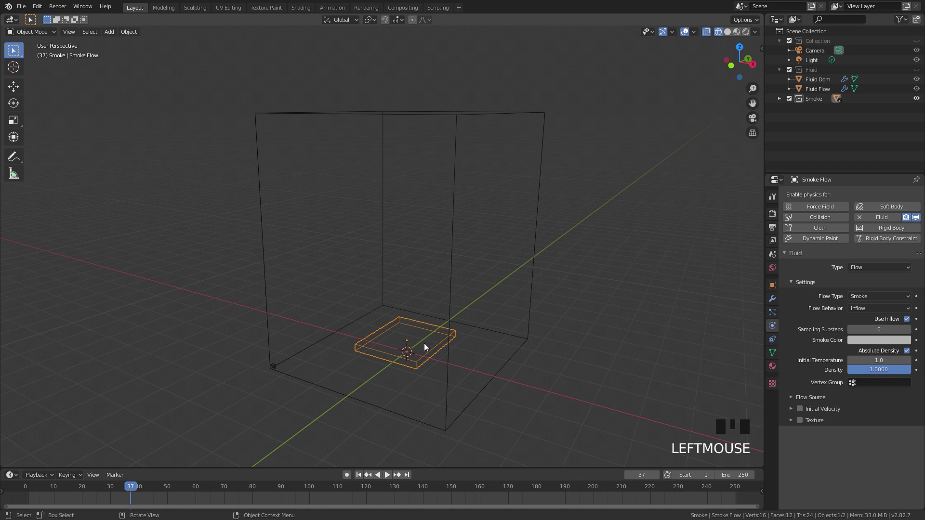
{"action": "left_click", "coordinate": [453, 122]}
{"action": "scroll", "scroll_direction": "down", "scroll_amount": 3}
{"action": "scroll", "scroll_direction": "down", "scroll_amount": 3}
{"action": "scroll", "scroll_direction": "down", "scroll_amount": 3}
{"action": "scroll", "scroll_direction": "up", "scroll_amount": 3}
{"action": "left_click_drag", "start_coordinate": [857, 389], "coordinate": [518, 355]}
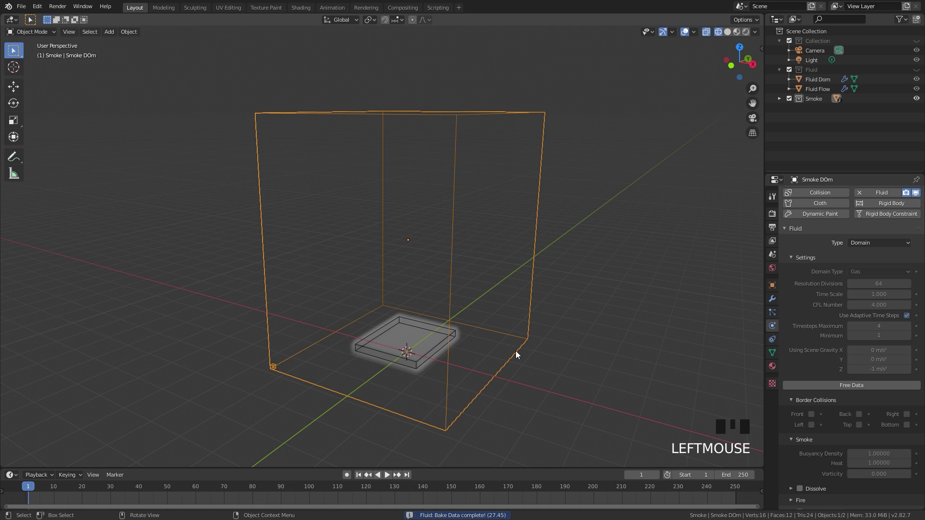
{"action": "key", "text": "space"}
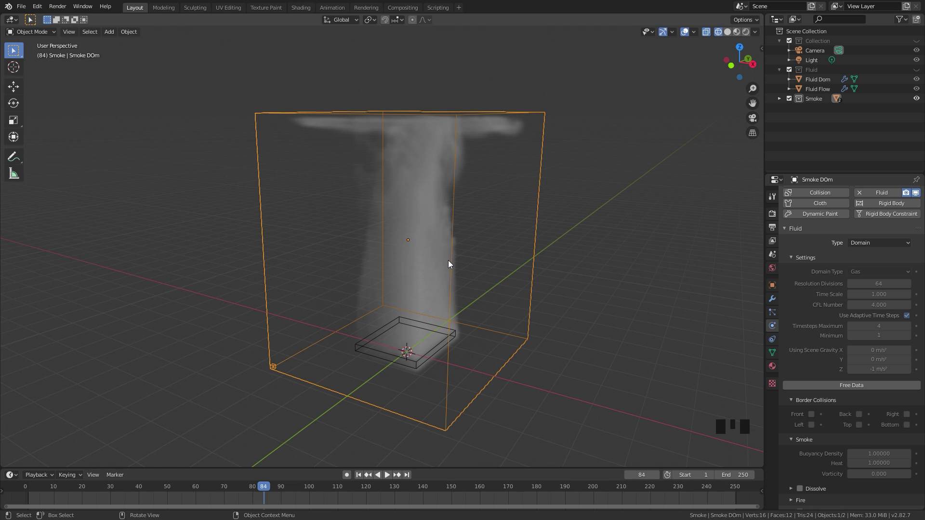
- Hide the Smoke collection, show Fluid and select Fluid Dom
{"action": "key", "text": "2"}
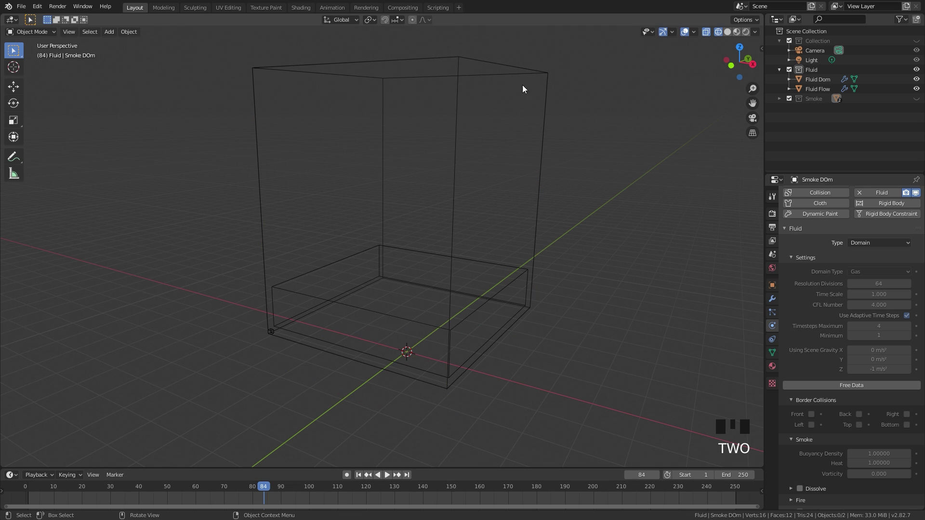
{"action": "left_click", "coordinate": [455, 178]}
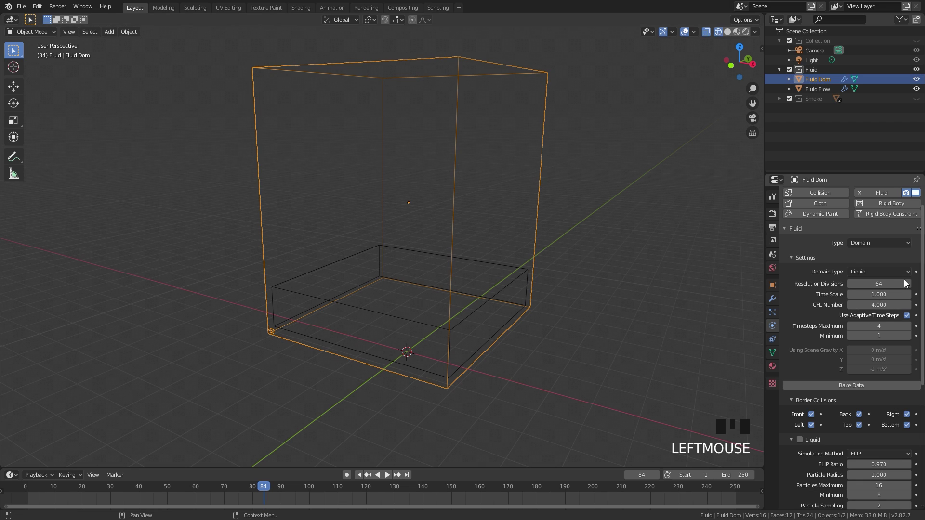
{"action": "left_click", "coordinate": [516, 285]}
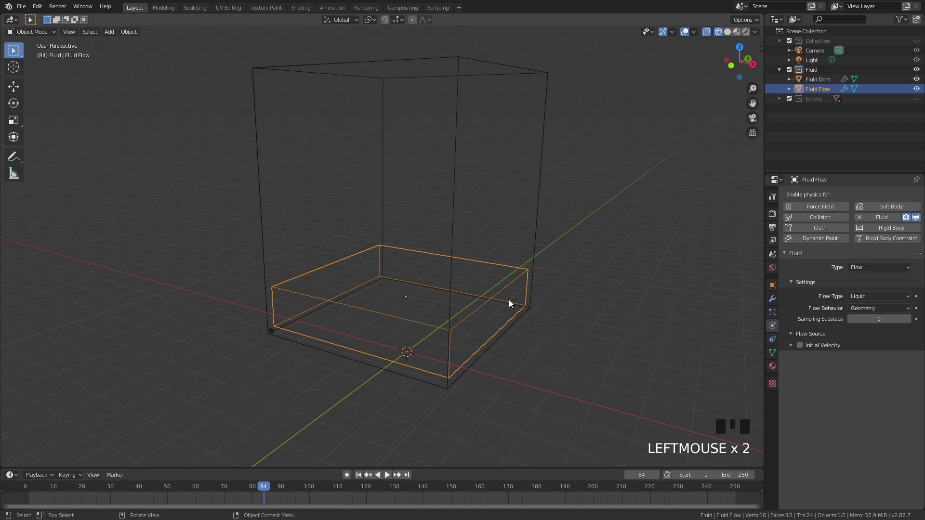
{"action": "left_click_drag", "start_coordinate": [444, 301], "coordinate": [561, 192]}
{"action": "left_click", "coordinate": [540, 178]}
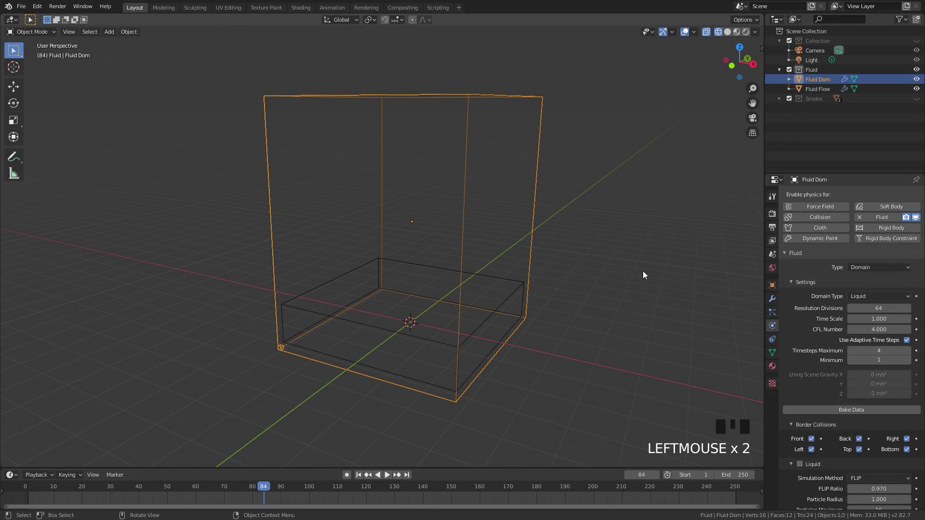
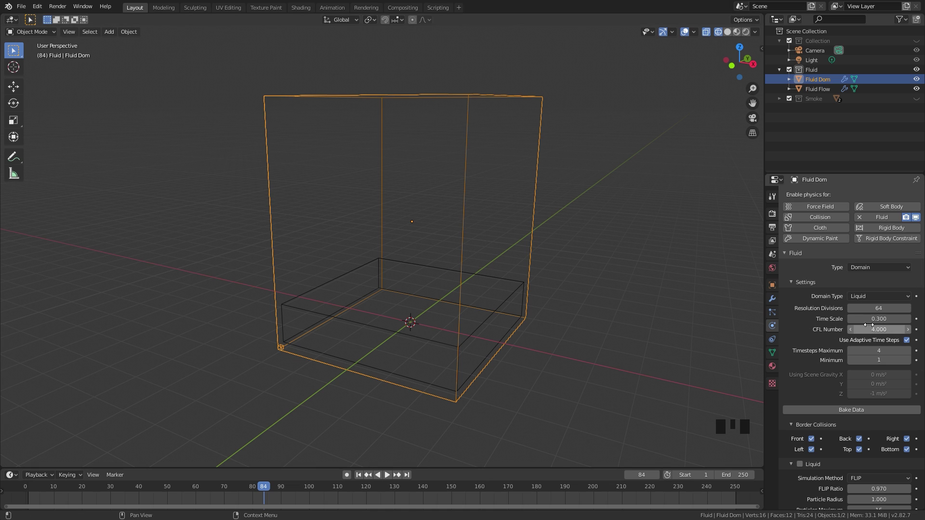
- Set Fluid Dom's time scale to 0.3 and enable its guides
{"action": "scroll", "scroll_direction": "down", "scroll_amount": 3}
{"action": "left_click", "coordinate": [800, 381]}
{"action": "left_click", "coordinate": [813, 396]}
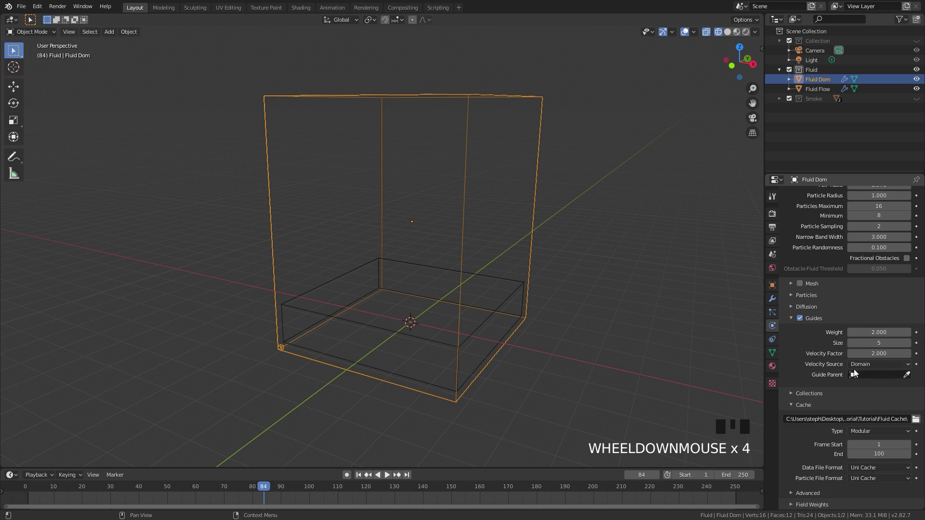
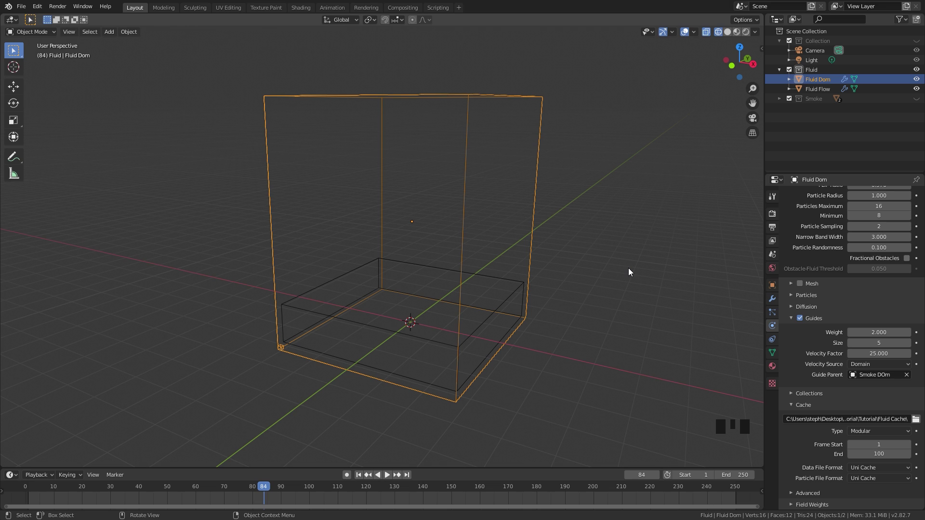
- Set guide velocity factor 25 with Smoke DOm as guide parent and bake the liquid
{"action": "scroll", "scroll_direction": "up", "scroll_amount": 3}
{"action": "scroll", "scroll_direction": "up", "scroll_amount": 3}
{"action": "left_click_drag", "start_coordinate": [865, 414], "coordinate": [529, 277]}
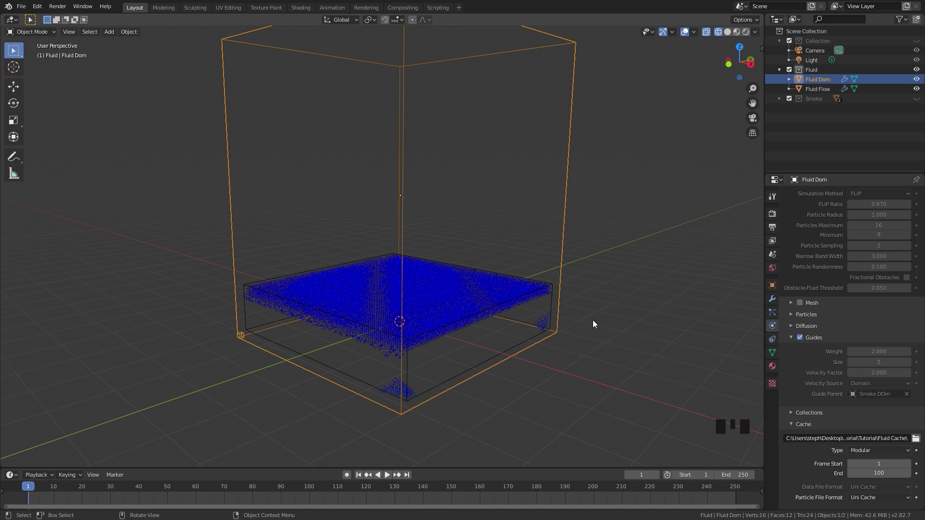
- Play back the baked liquid particles while orbiting around the domain
{"action": "scroll", "scroll_direction": "down", "scroll_amount": 3}
{"action": "left_click_drag", "start_coordinate": [499, 267], "coordinate": [501, 266]}
{"action": "scroll", "scroll_direction": "up", "scroll_amount": 3}
{"action": "key", "text": "space"}
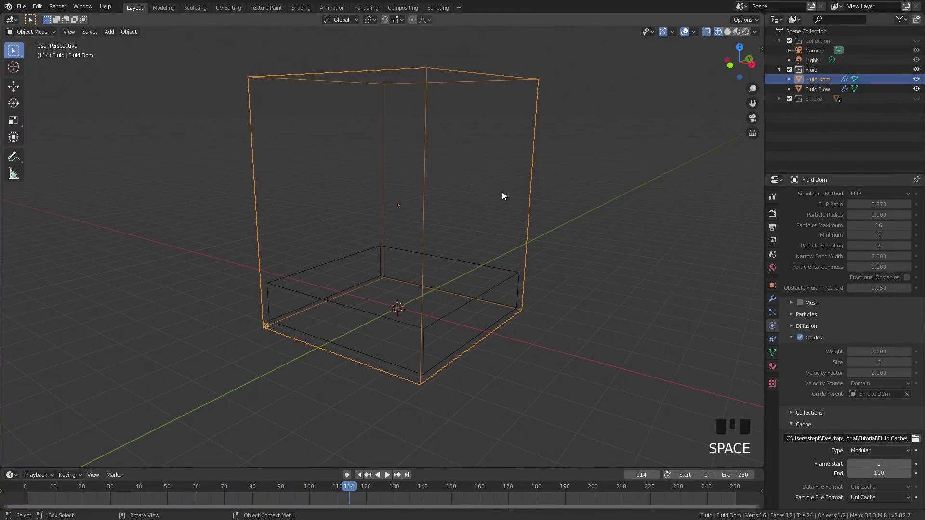
{"action": "key", "text": "space"}
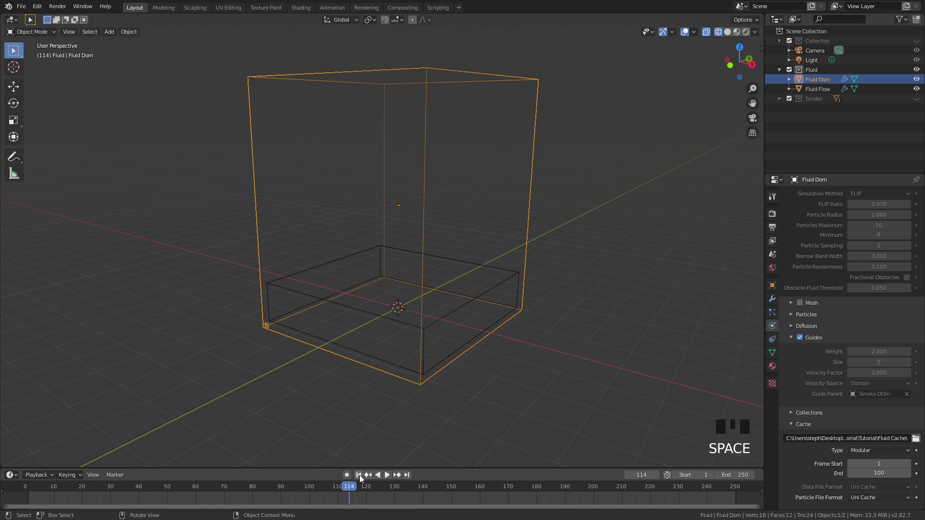
{"action": "left_click_drag", "start_coordinate": [361, 479], "coordinate": [459, 323]}
{"action": "key", "text": "space"}
- Enable Mesh on the liquid domain and replay the animation from the start as a solid surface
{"action": "left_click_drag", "start_coordinate": [494, 288], "coordinate": [407, 290]}
{"action": "left_click", "coordinate": [407, 290]}
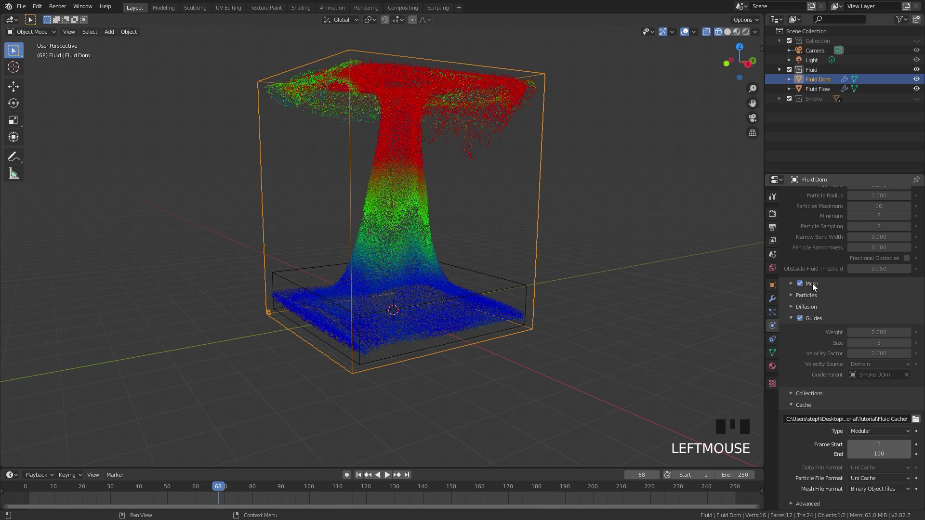
{"action": "left_click", "coordinate": [814, 286]}
{"action": "left_click_drag", "start_coordinate": [851, 389], "coordinate": [565, 309]}
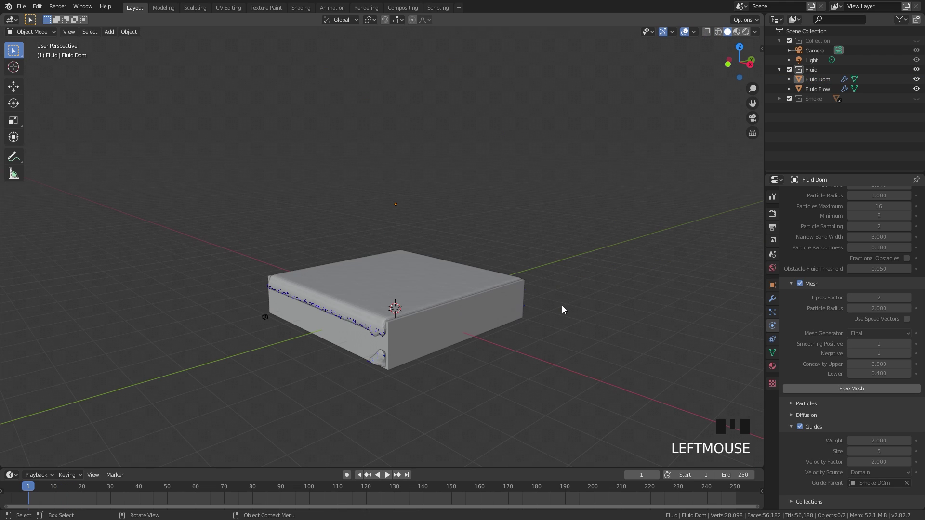
{"action": "key", "text": "space"}
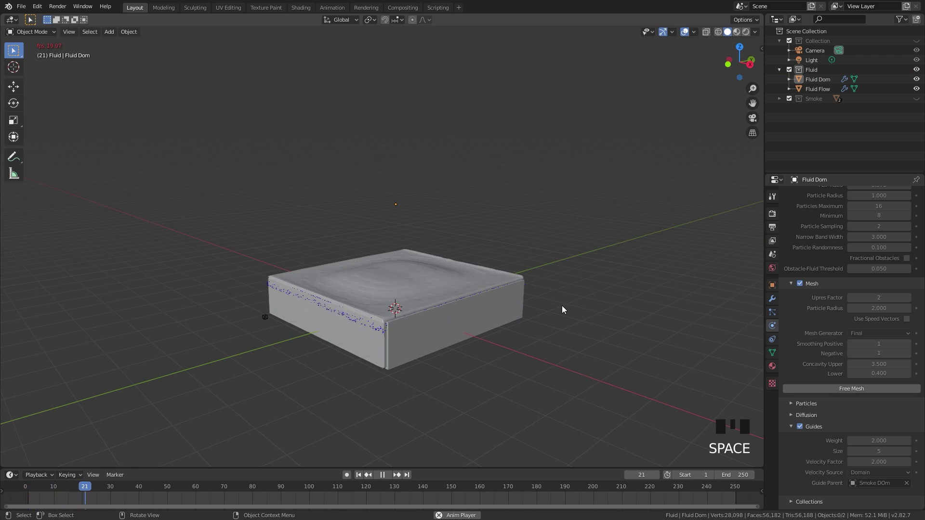
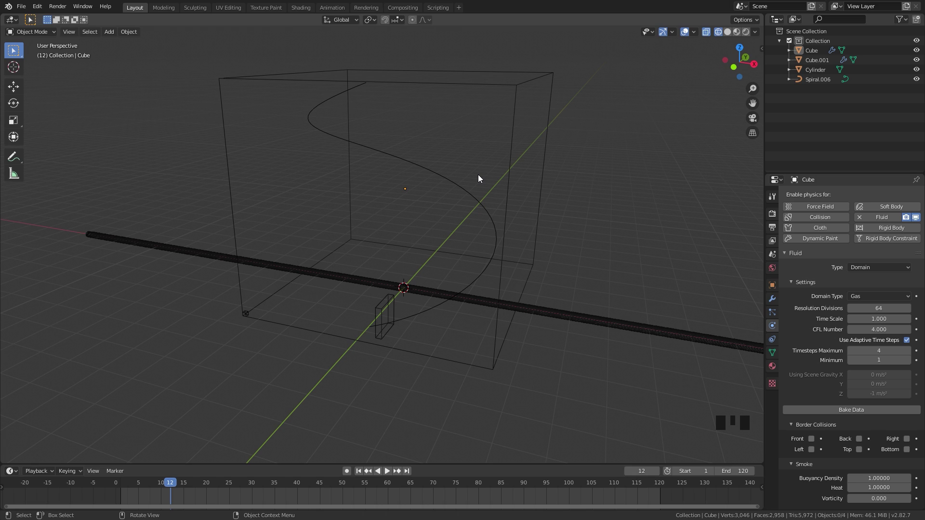
{"action": "left_click", "coordinate": [398, 325]}
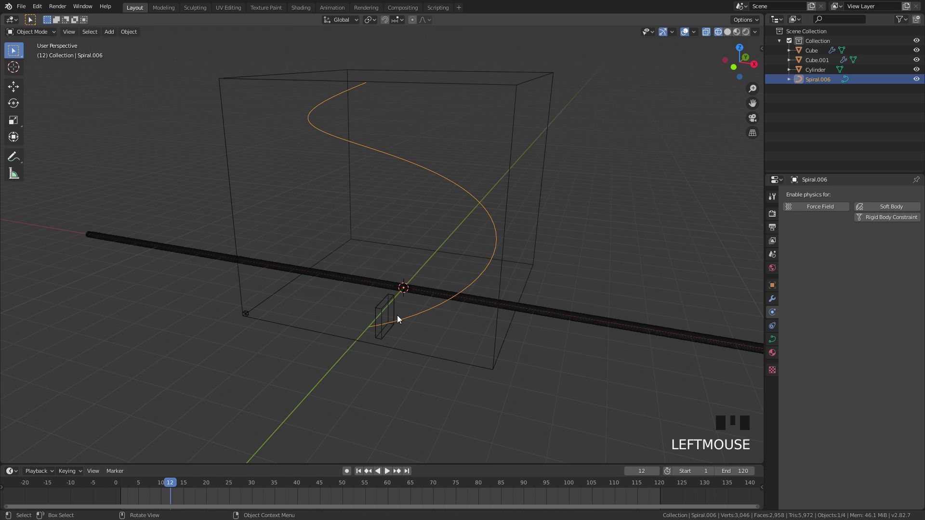
{"action": "left_click", "coordinate": [390, 307]}
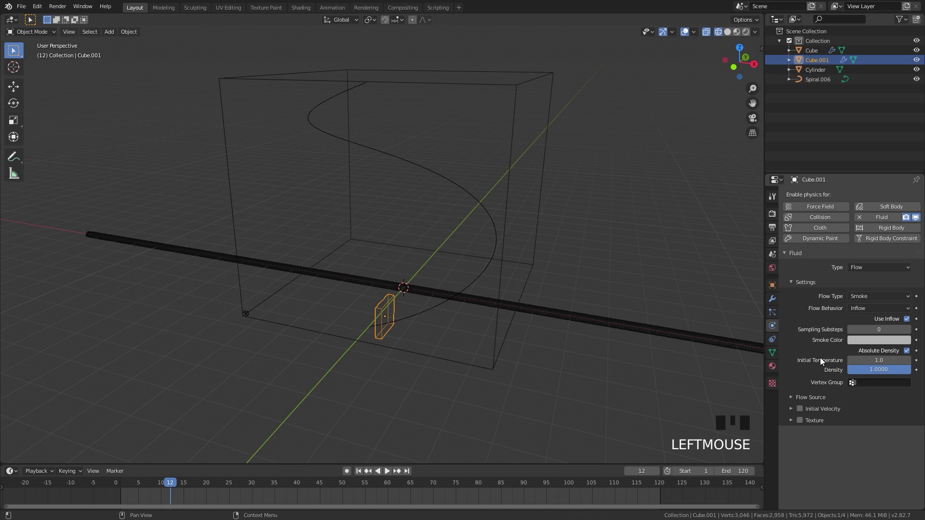
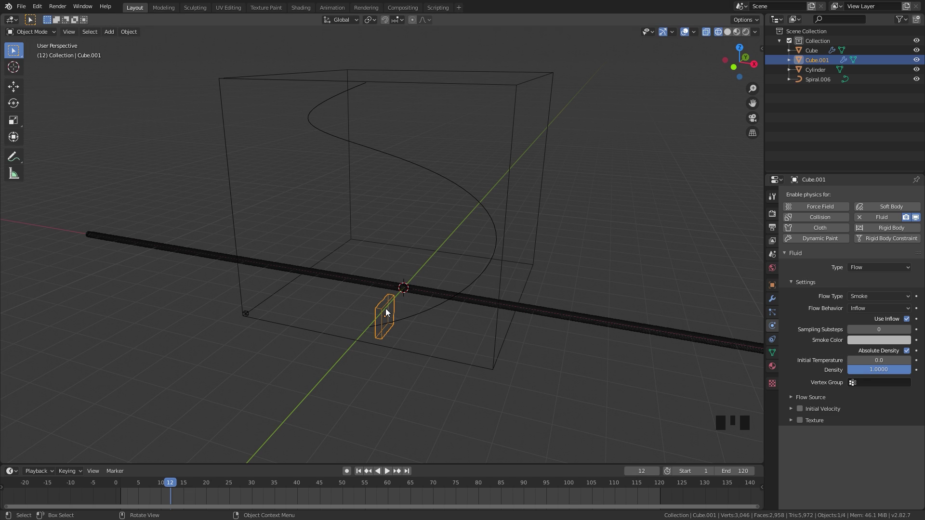
{"action": "left_click", "coordinate": [514, 164]}
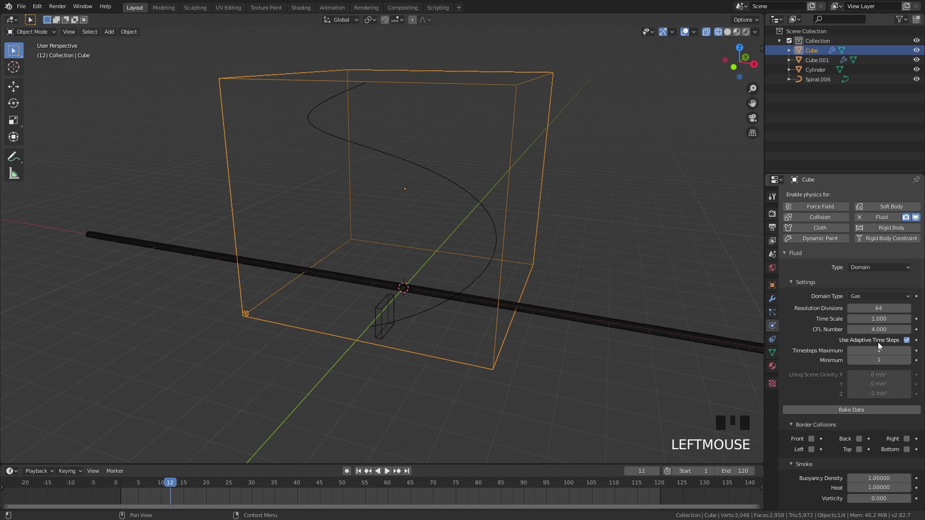
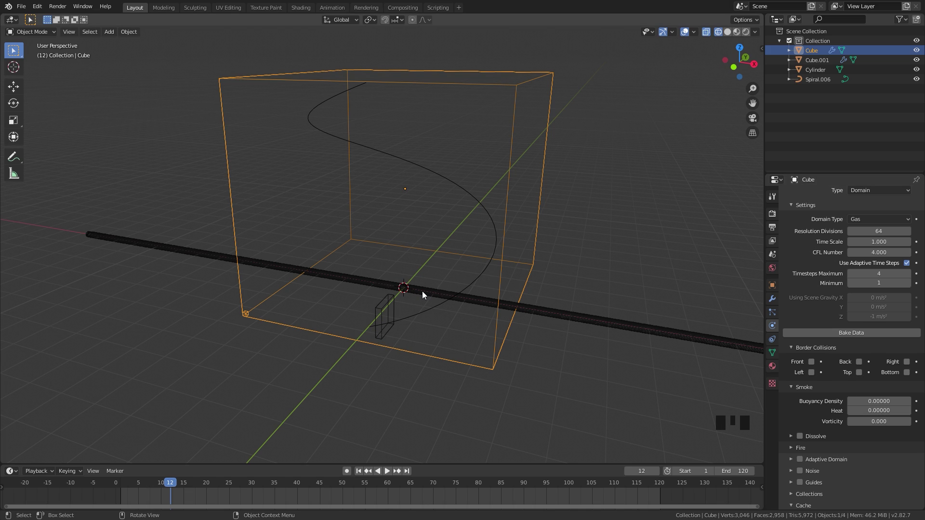
{"action": "left_click", "coordinate": [414, 291]}
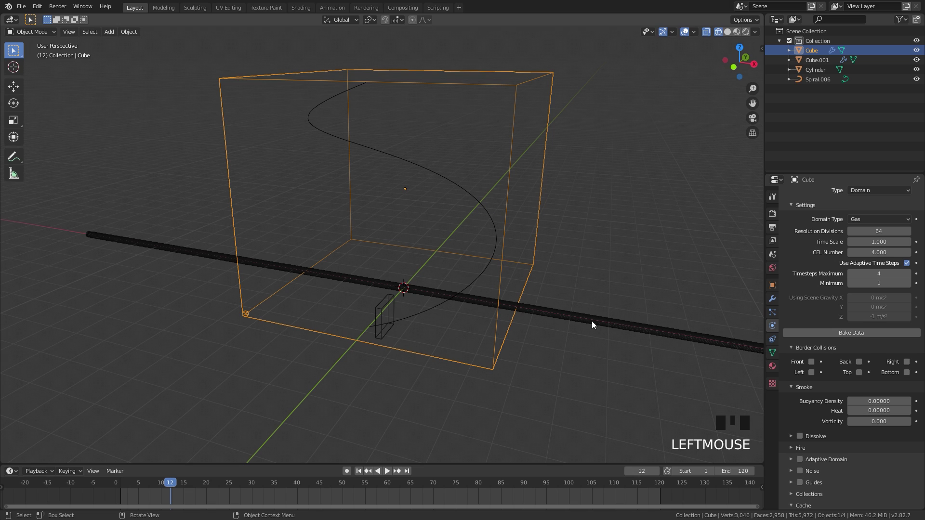
{"action": "left_click", "coordinate": [565, 315]}
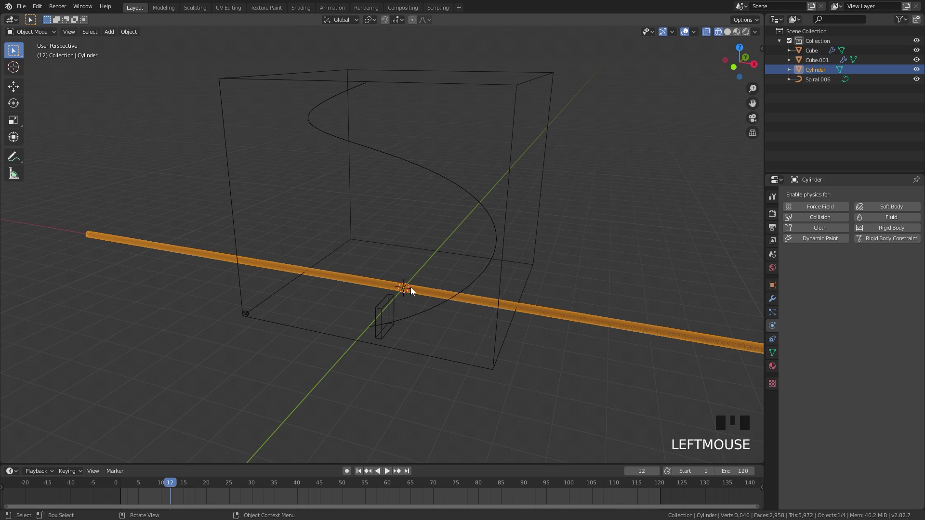
- Deform Cylinder along Spiral.006 with a Curve modifier and keyframe its location at frames 1 and 120
{"action": "left_click", "coordinate": [776, 302]}
{"action": "left_click_drag", "start_coordinate": [813, 197], "coordinate": [542, 311]}
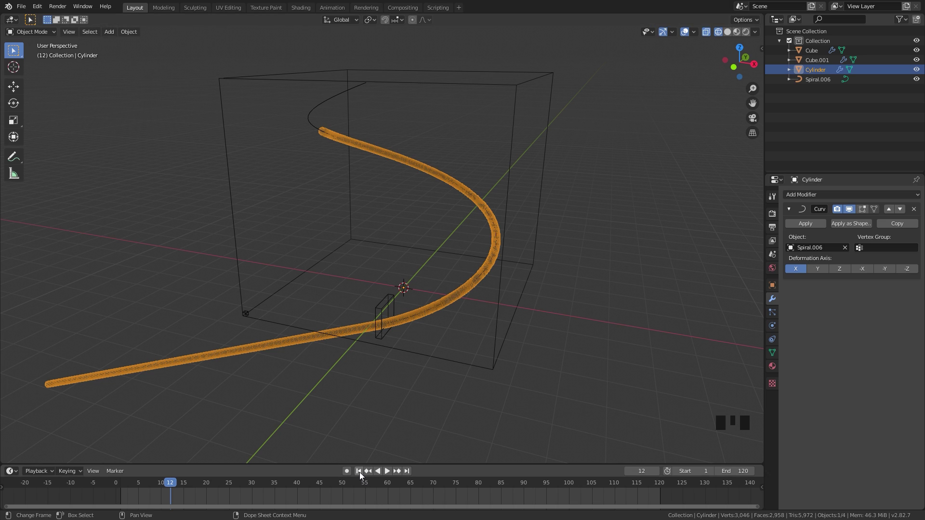
{"action": "left_click_drag", "start_coordinate": [358, 471], "coordinate": [379, 439]}
{"action": "key", "text": "g"}
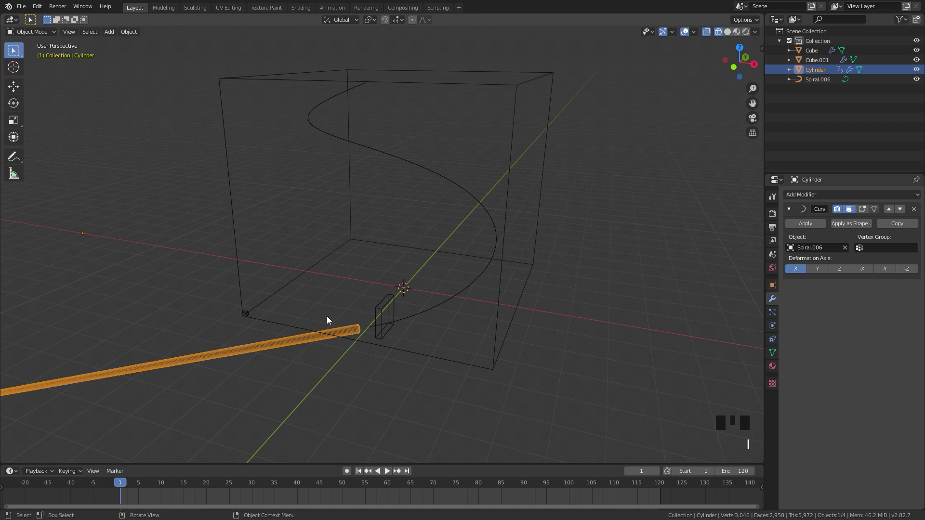
{"action": "left_click", "coordinate": [411, 476]}
{"action": "key", "text": "g"}
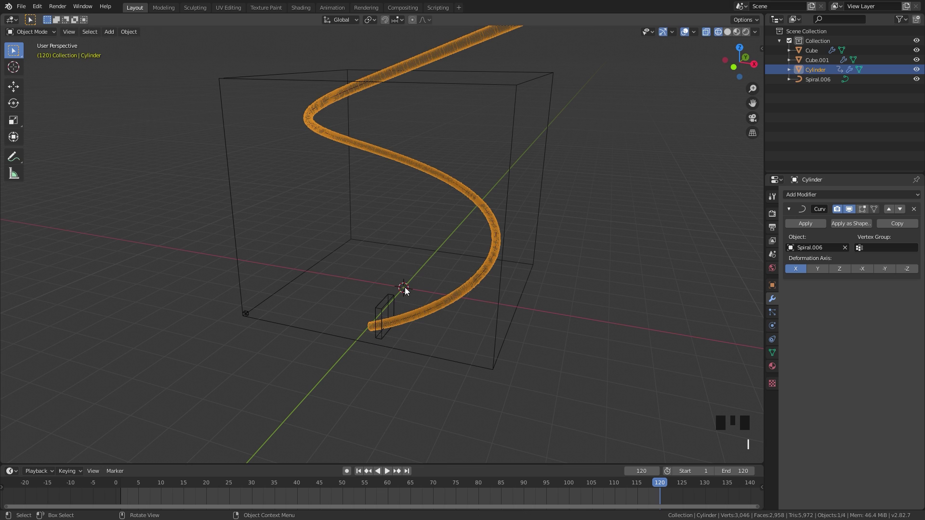
- Reframe the viewport on the smoke domain cube
{"action": "scroll", "scroll_direction": "up", "scroll_amount": 3}
{"action": "scroll", "scroll_direction": "up", "scroll_amount": 3}
{"action": "left_click_drag", "start_coordinate": [306, 381], "coordinate": [326, 308]}
{"action": "scroll", "scroll_direction": "down", "scroll_amount": 3}
{"action": "scroll", "scroll_direction": "down", "scroll_amount": 3}
{"action": "left_click_drag", "start_coordinate": [421, 253], "coordinate": [435, 254]}
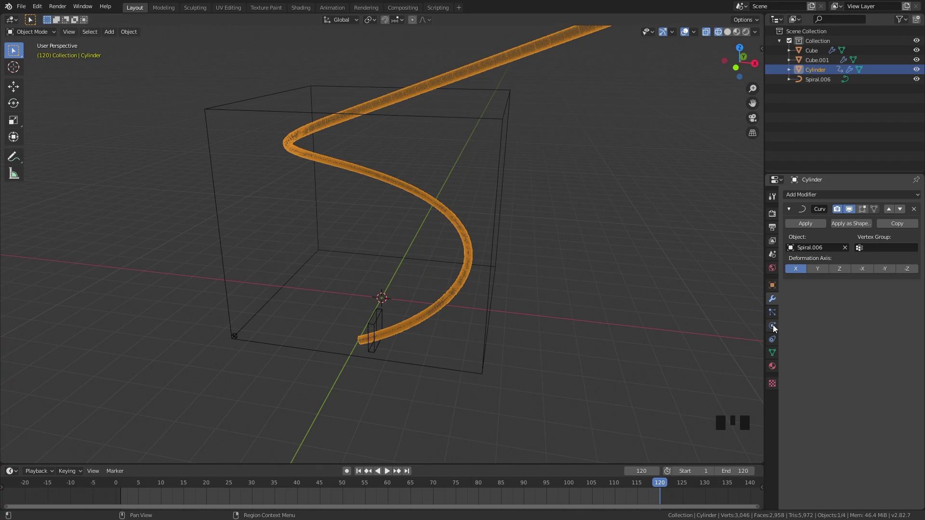
- Enable Fluid physics on Cylinder as an Effector of type Guide
{"action": "left_click", "coordinate": [776, 329]}
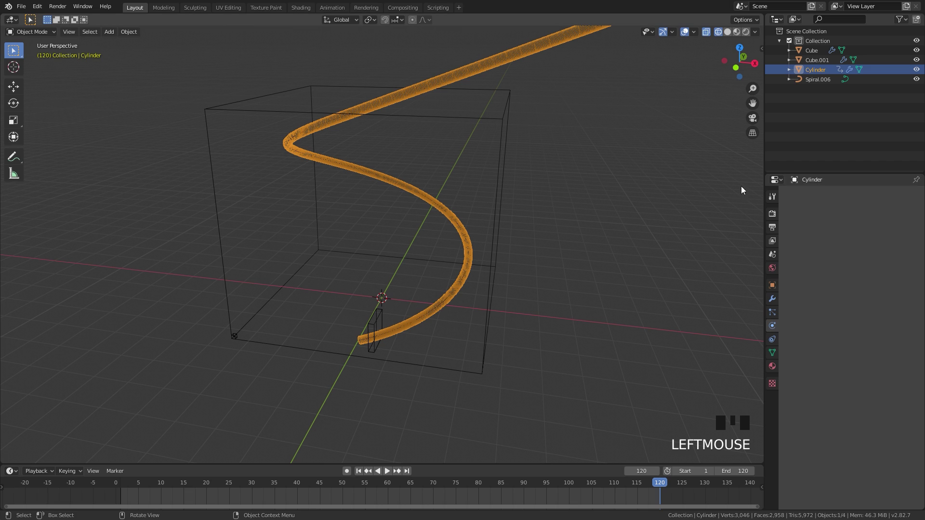
{"action": "scroll", "scroll_direction": "up", "scroll_amount": 3}
{"action": "left_click", "coordinate": [898, 217]}
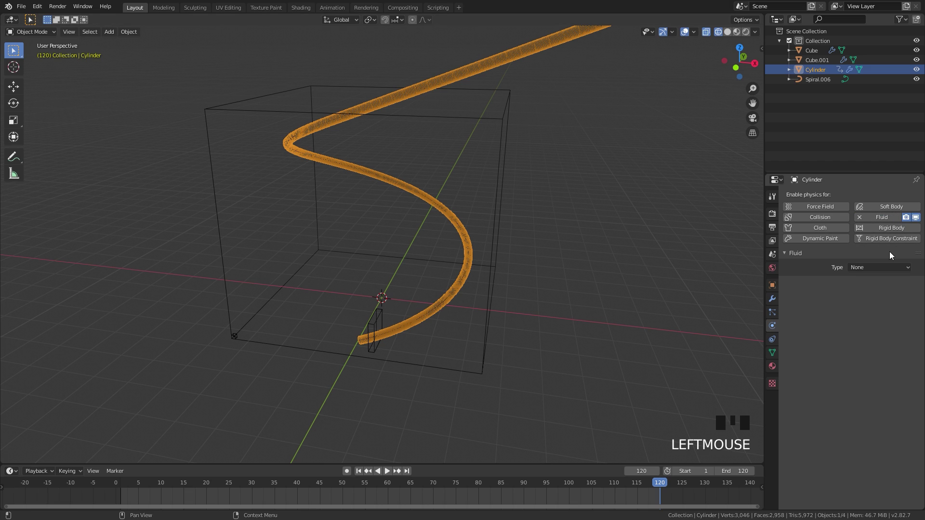
{"action": "left_click_drag", "start_coordinate": [870, 267], "coordinate": [886, 348]}
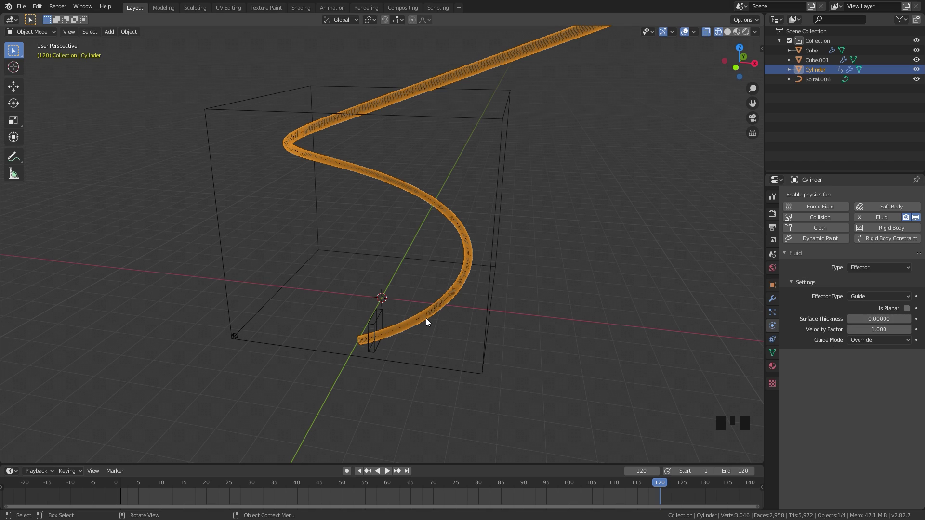
- Set the guide's Surface Thickness to 0.1 and Guide Mode to Averaged, then select the domain Cube
{"action": "left_click", "coordinate": [845, 366]}
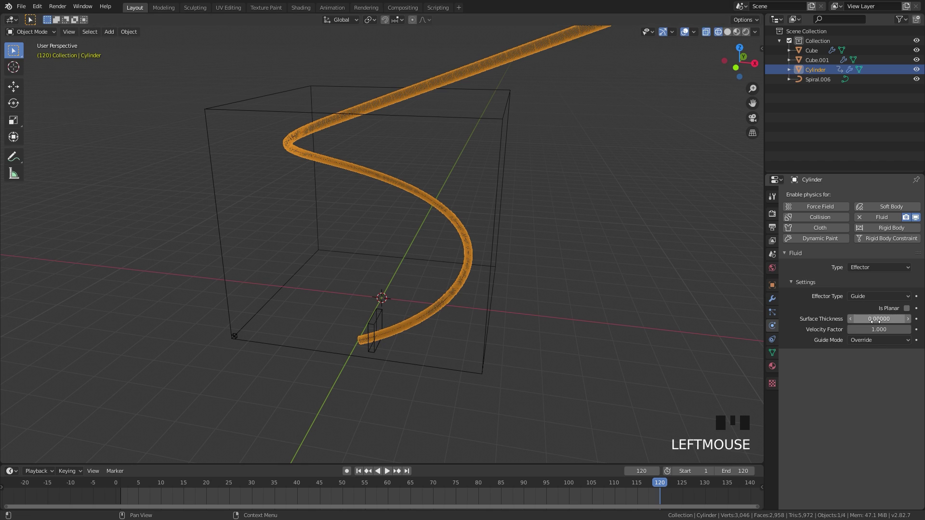
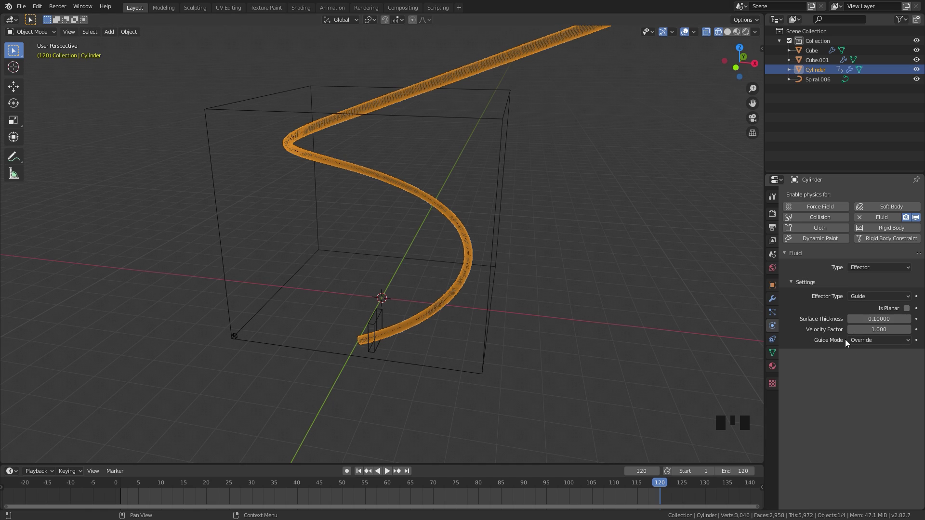
{"action": "left_click_drag", "start_coordinate": [868, 342], "coordinate": [872, 379]}
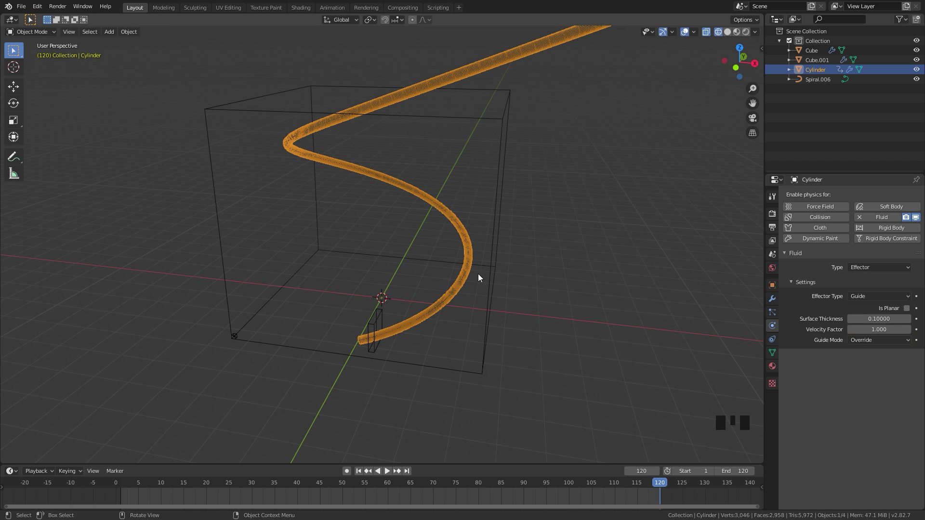
{"action": "left_click_drag", "start_coordinate": [869, 345], "coordinate": [868, 398]}
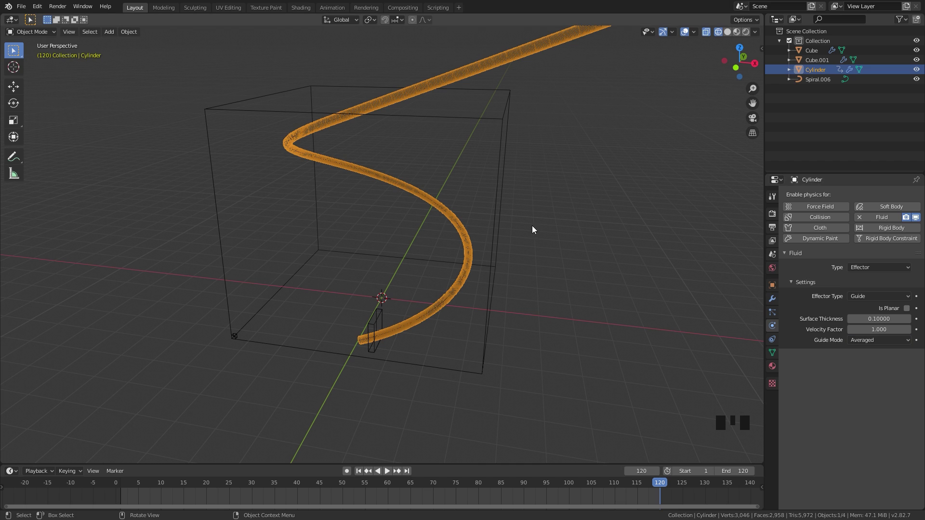
{"action": "left_click", "coordinate": [506, 122]}
{"action": "scroll", "scroll_direction": "down", "scroll_amount": 3}
{"action": "scroll", "scroll_direction": "down", "scroll_amount": 3}
{"action": "left_click", "coordinate": [803, 385]}
- Set the domain's guide Velocity Source to Effector with weight 1.0 and size 4
{"action": "left_click", "coordinate": [818, 397]}
{"action": "scroll", "scroll_direction": "down", "scroll_amount": 3}
{"action": "left_click_drag", "start_coordinate": [870, 365], "coordinate": [878, 375]}
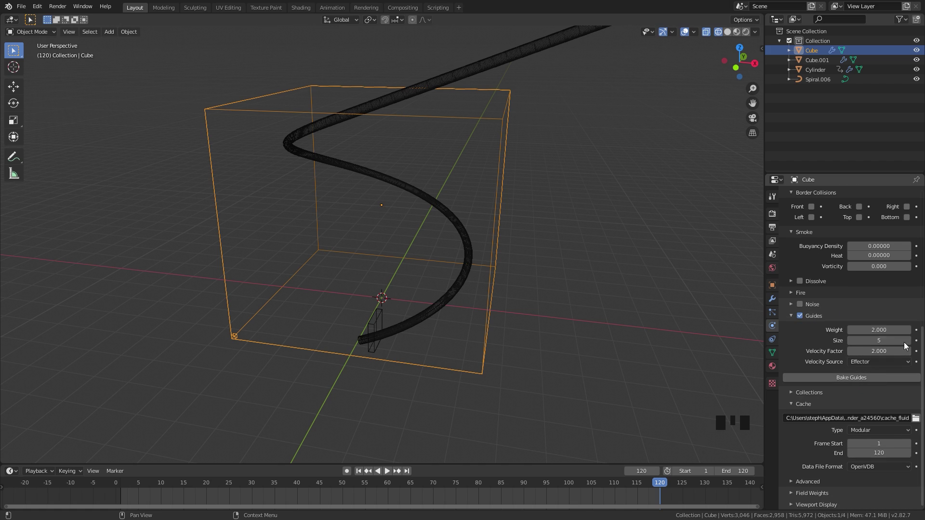
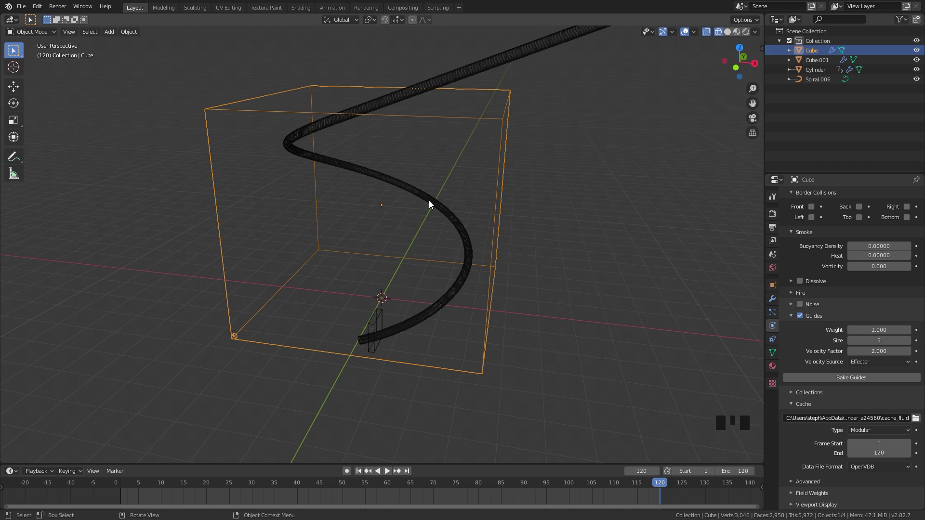
{"action": "left_click", "coordinate": [854, 346]}
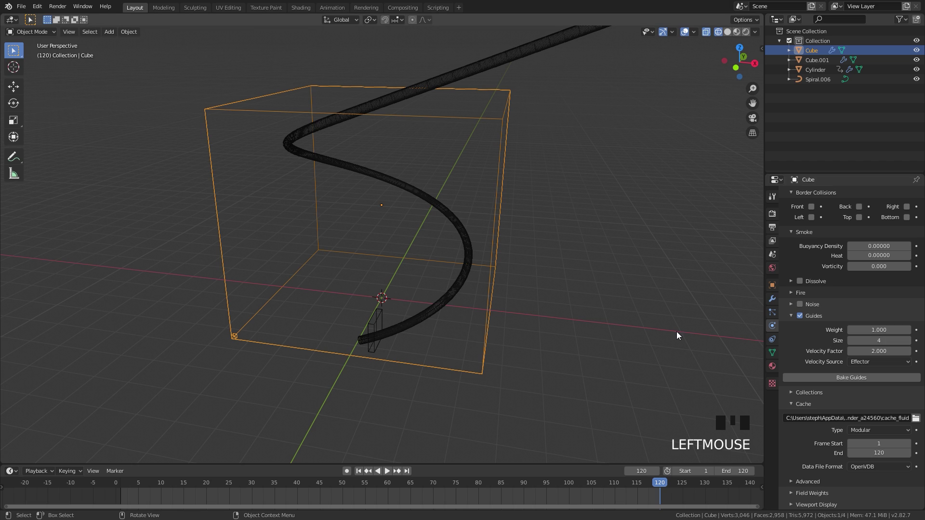